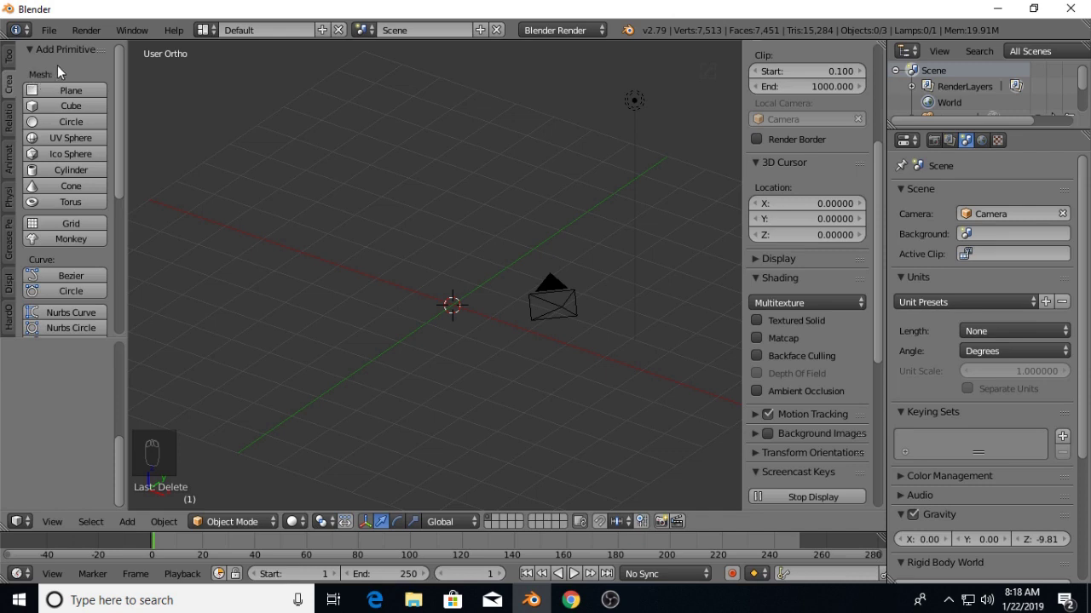
Add a mesh circle, shrink it to about 0.72 units, stand it upright and offset it from the centre.
drag(76, 127, 558, 385)
key(s)
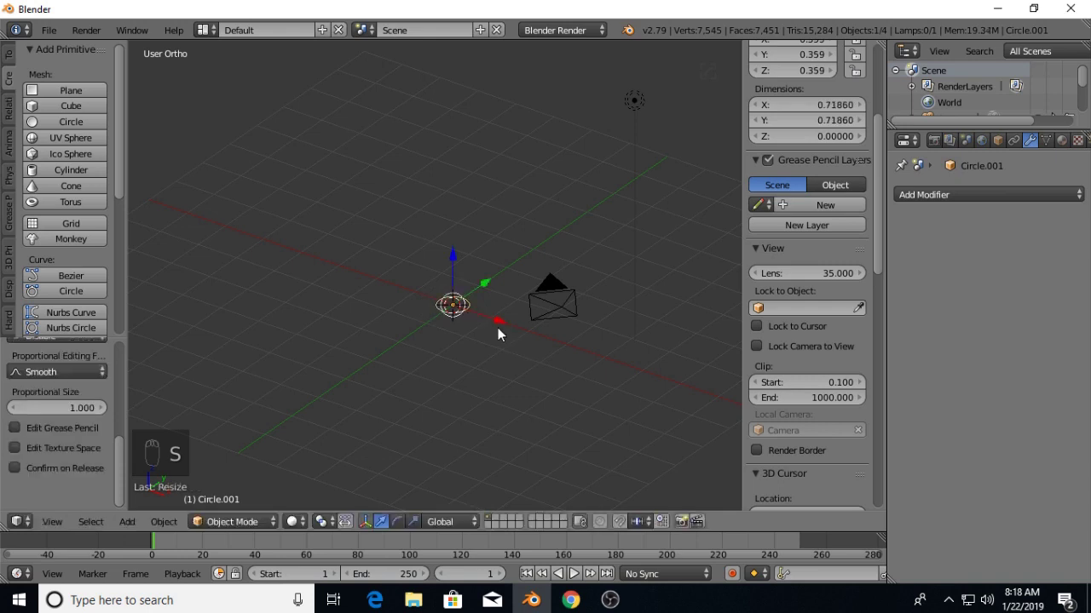
drag(501, 329, 521, 389)
key(r)
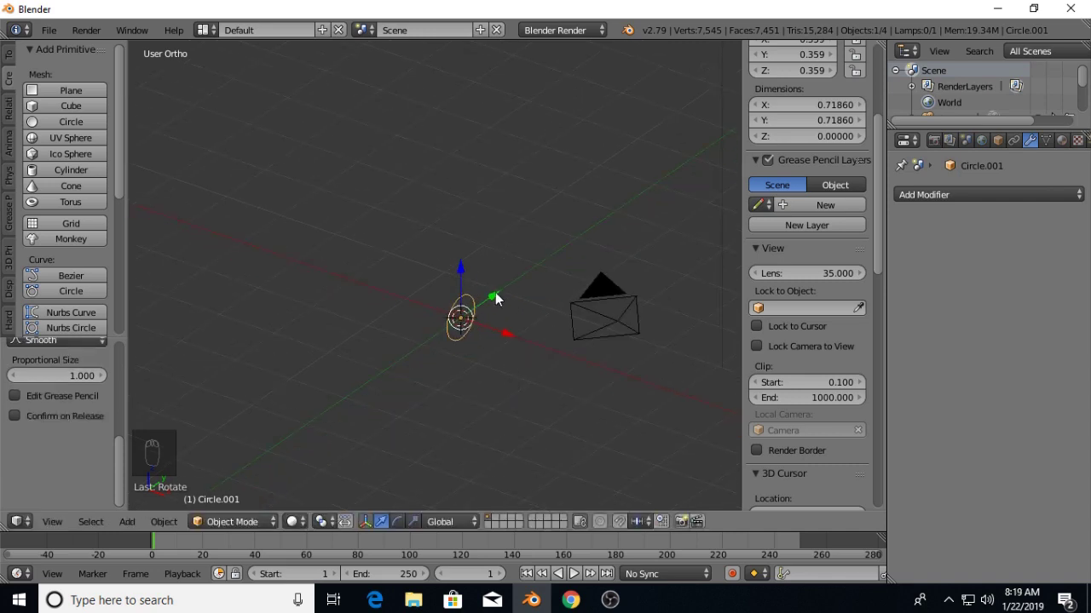
drag(501, 296, 386, 384)
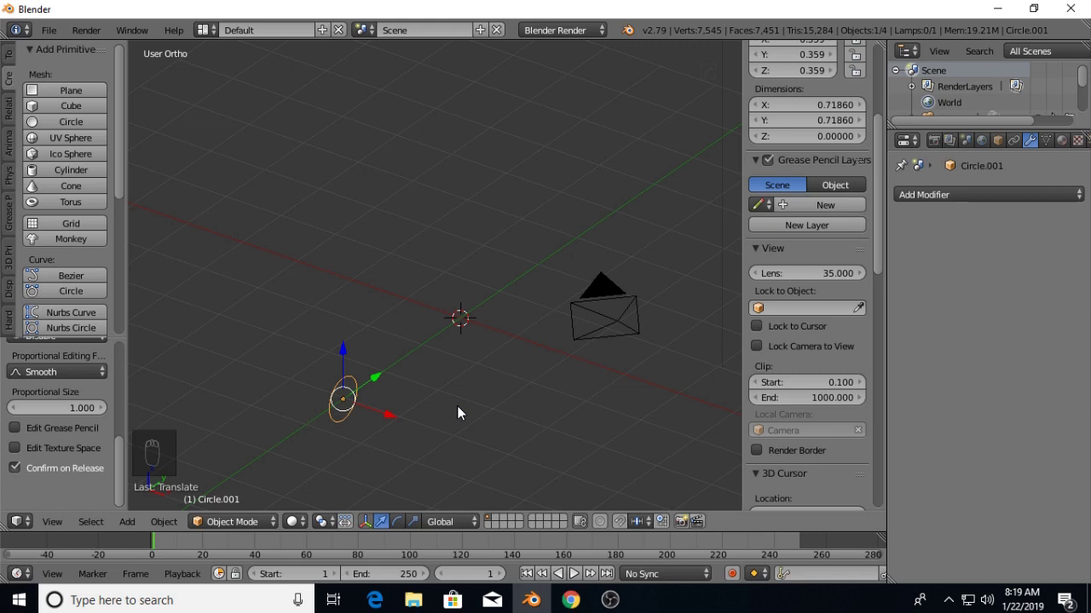
key(ctrl+alt+s)
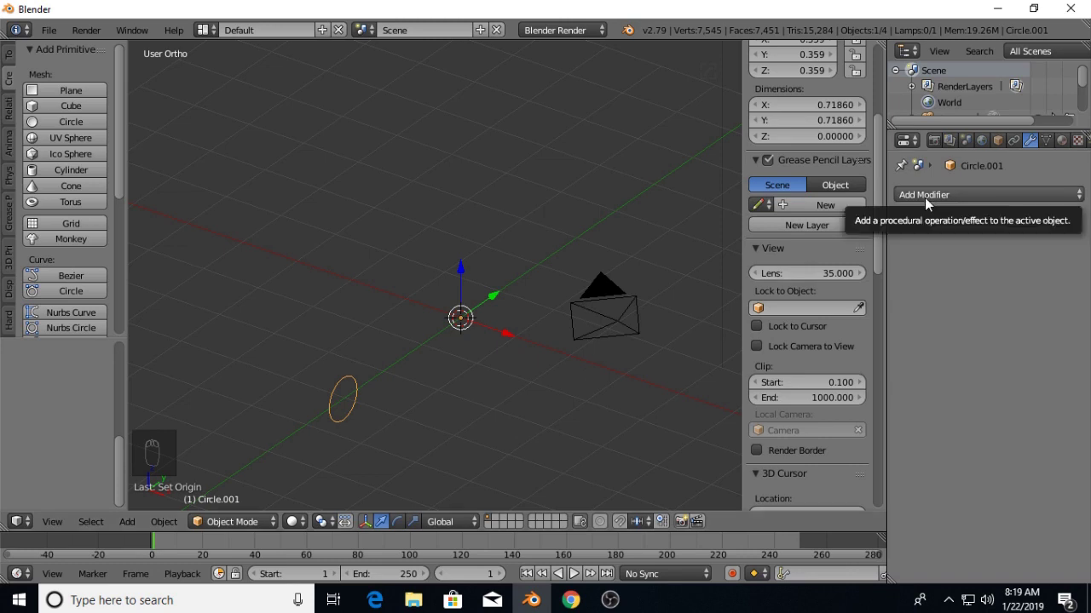
Add a Screw modifier to Circle.001 and sweep it around the X axis into a ring.
drag(934, 203, 806, 411)
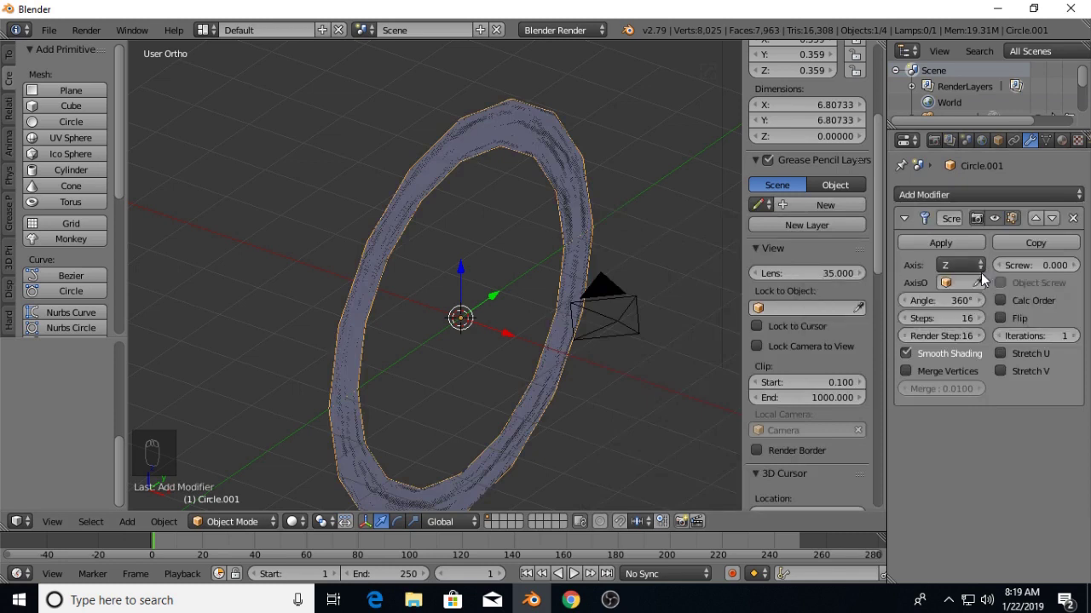
drag(990, 278, 986, 267)
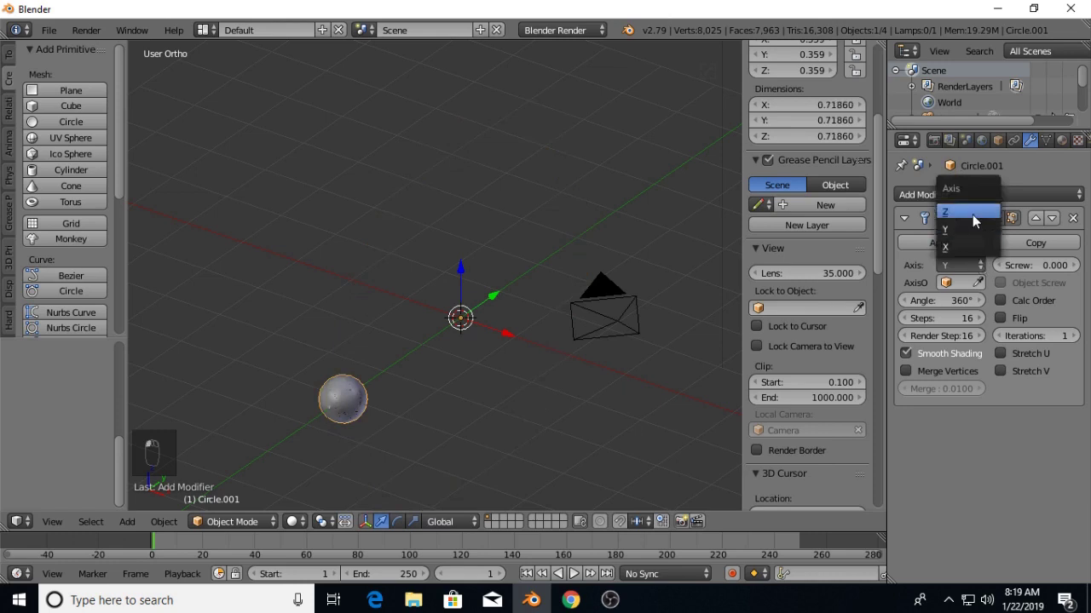
click(973, 248)
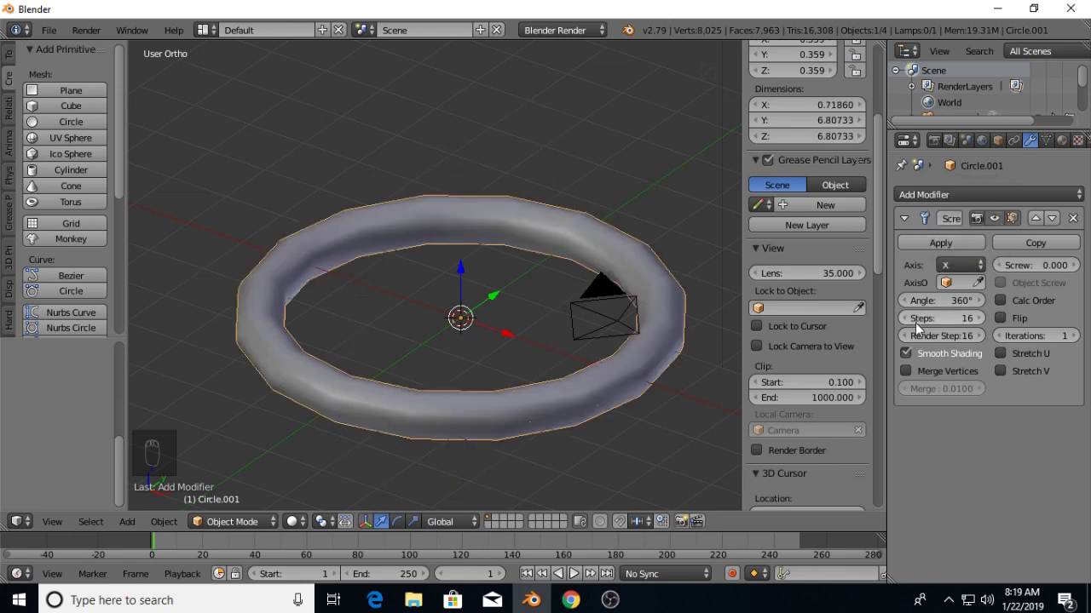
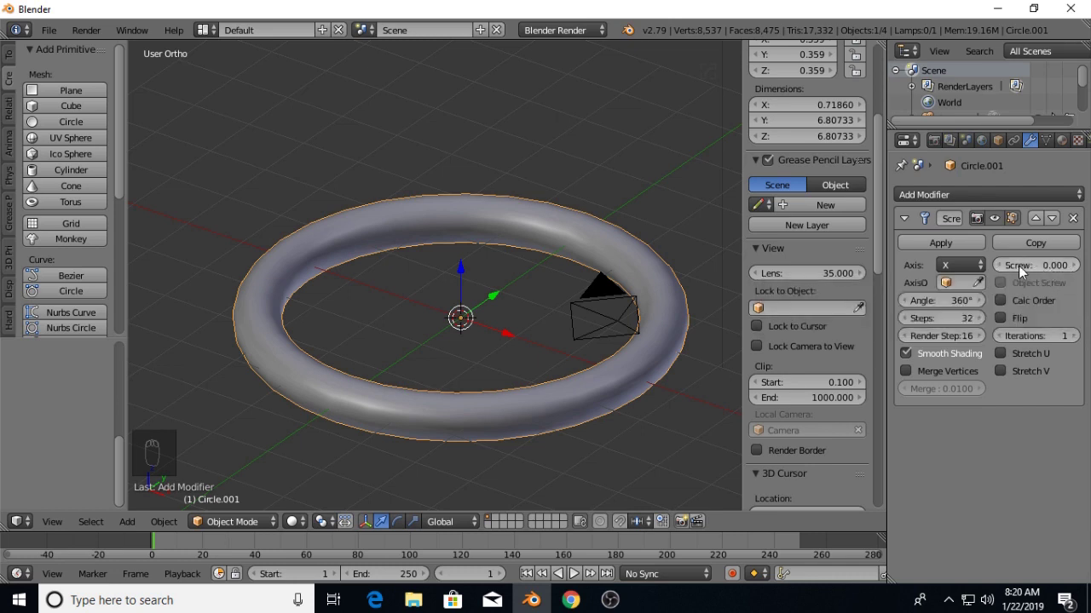
Raise the screw offset and iterations to form a five-turn coil, then apply the modifier.
drag(1080, 271, 1007, 265)
drag(1004, 265, 1005, 265)
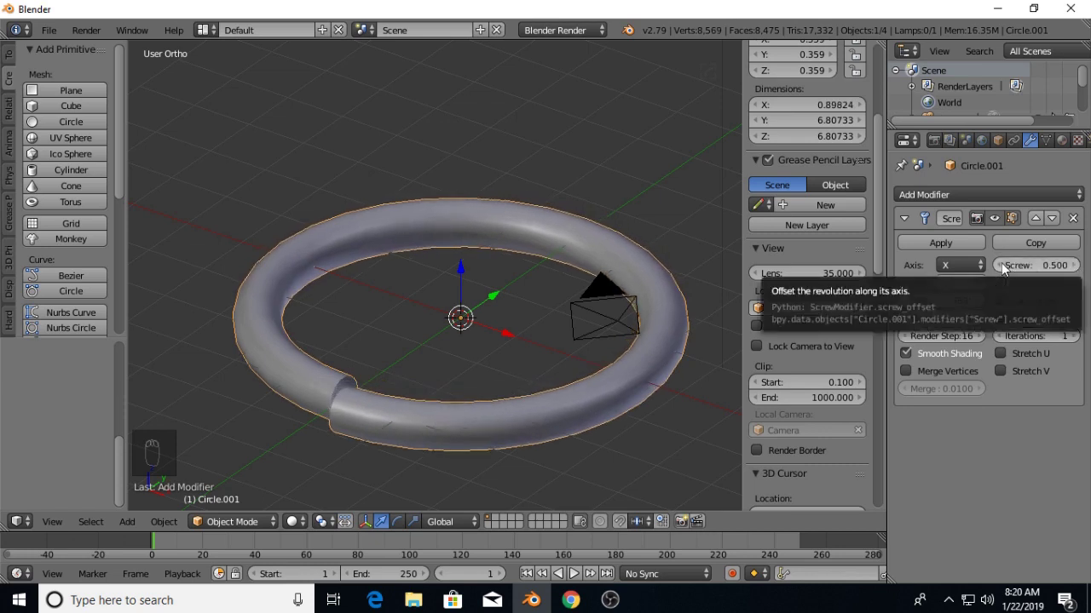
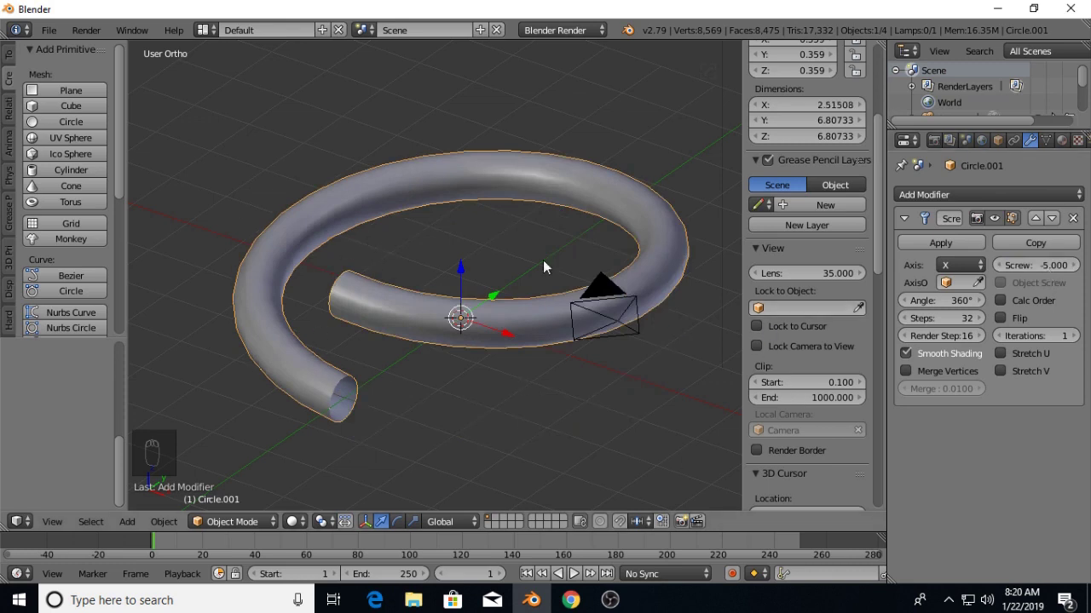
drag(1083, 342, 1067, 355)
drag(1066, 355, 788, 343)
drag(788, 343, 682, 346)
drag(682, 346, 1087, 343)
click(1079, 336)
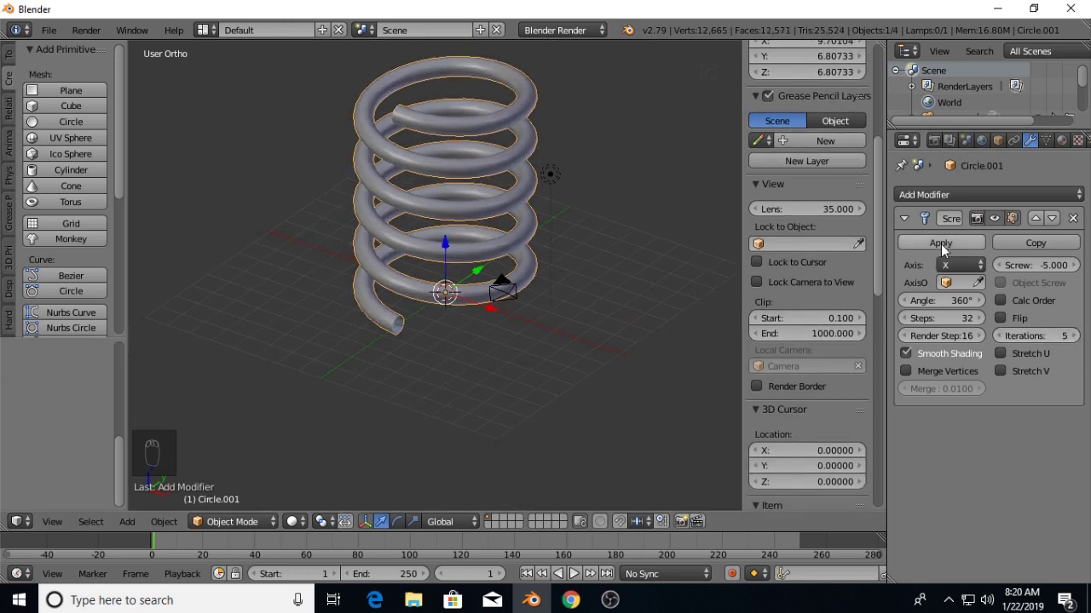
drag(950, 248, 563, 295)
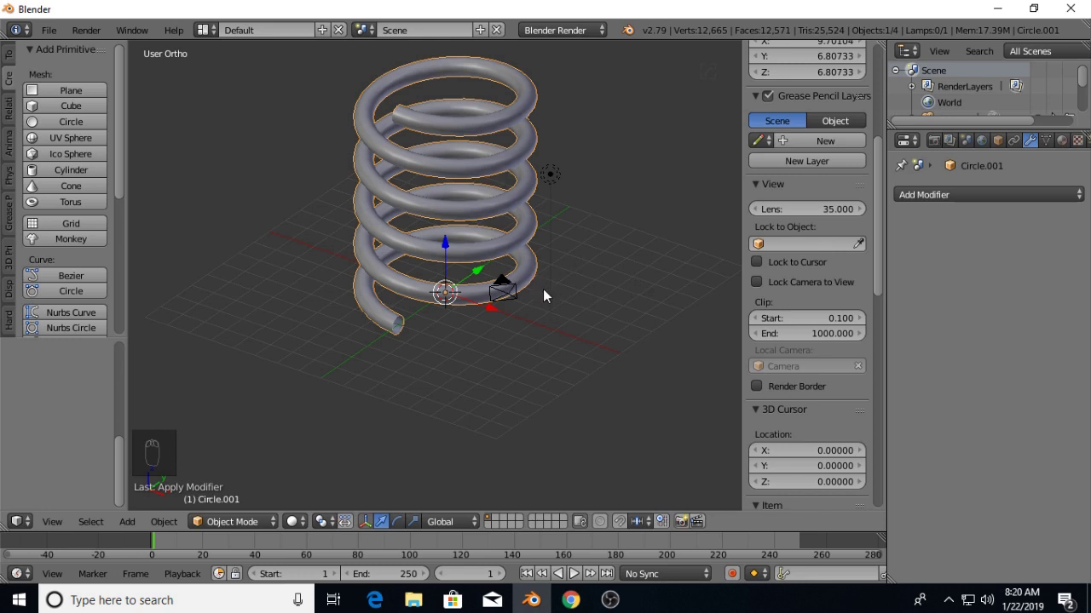
In Edit Mode, fill the spring tube's open 32-vertex end loop with a cap face.
drag(547, 291, 535, 311)
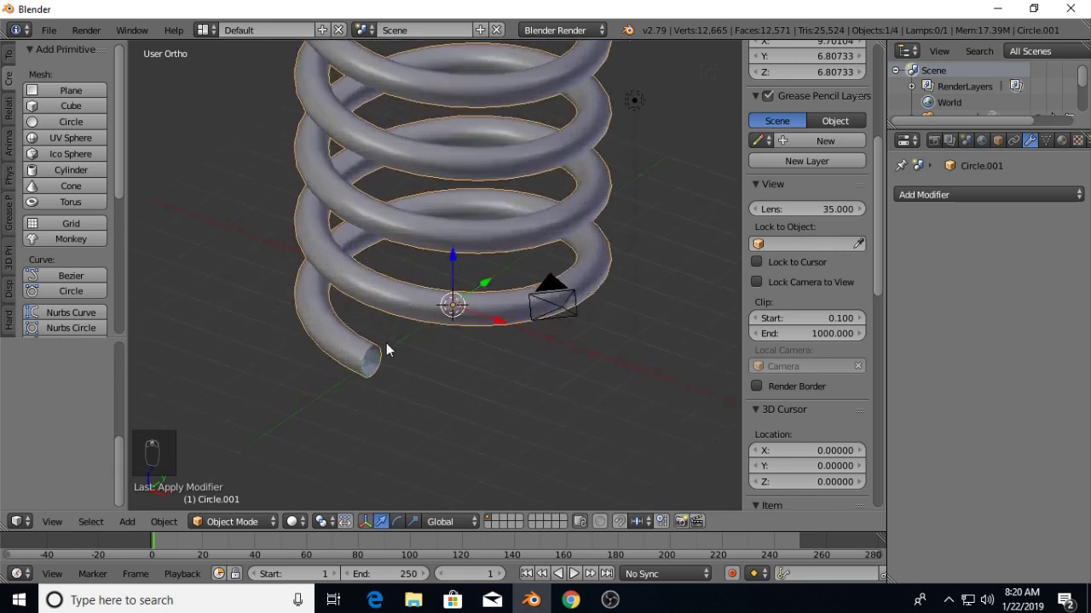
key(Tab)
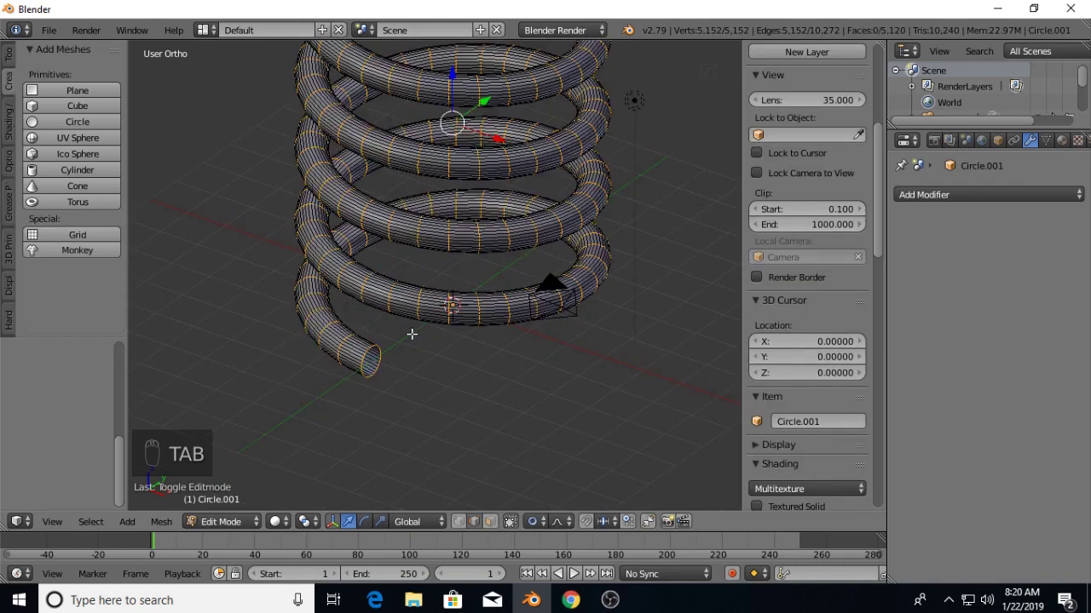
key(a)
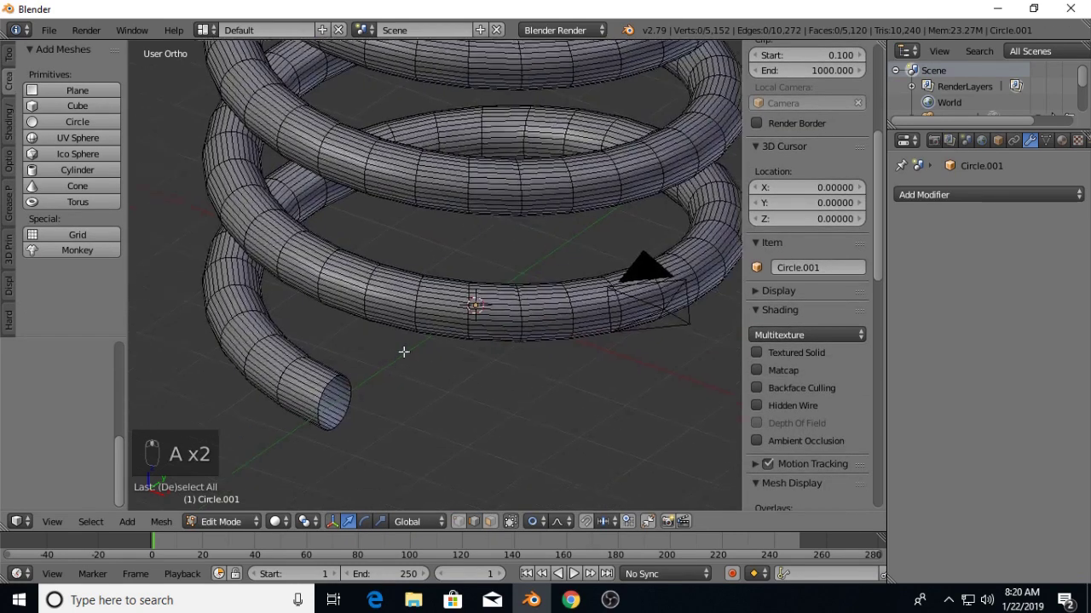
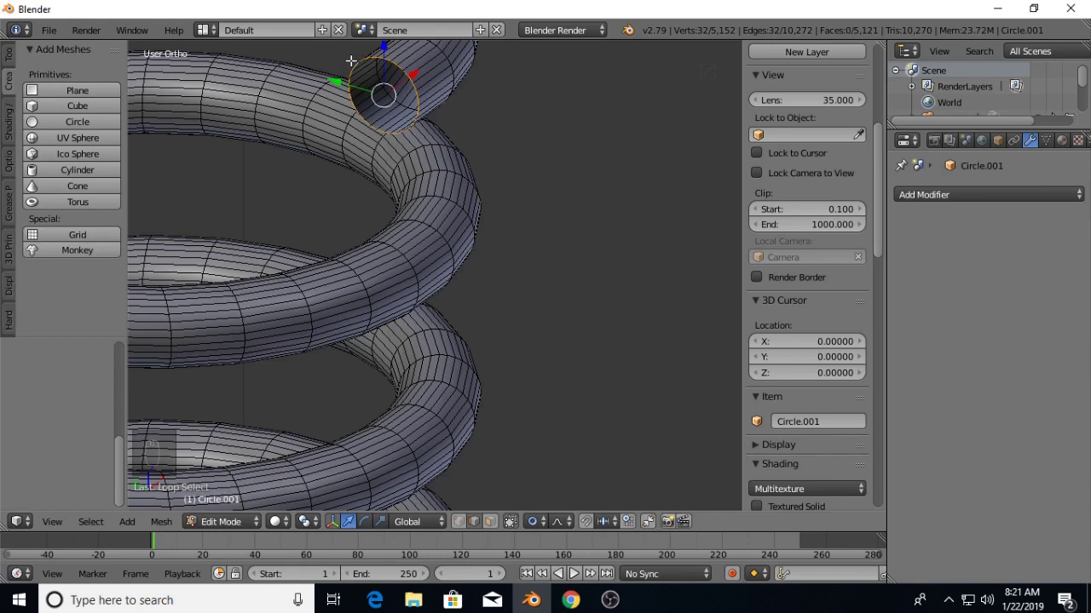
key(f)
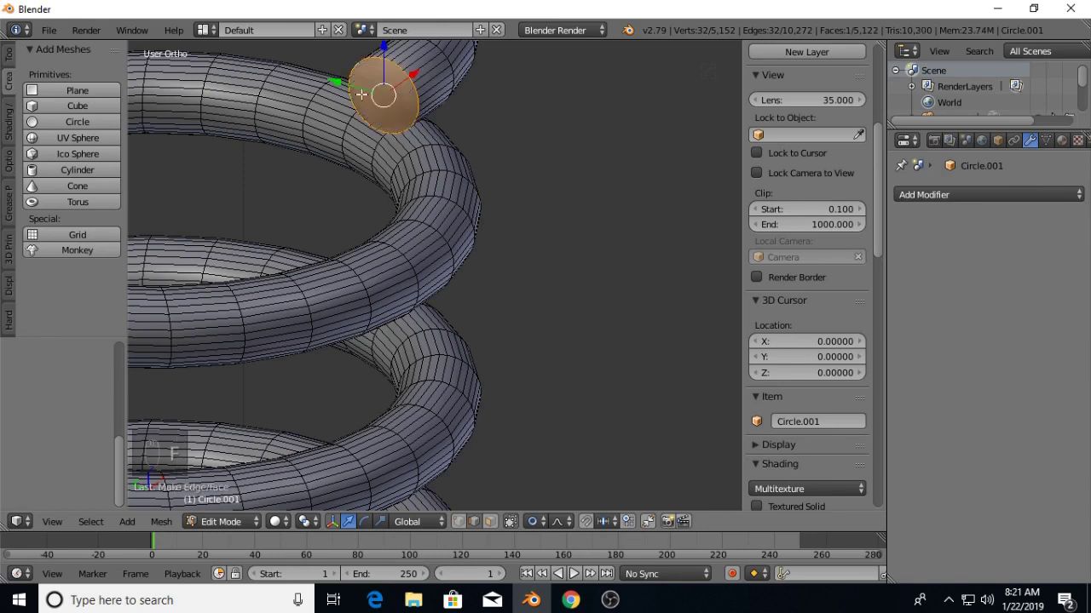
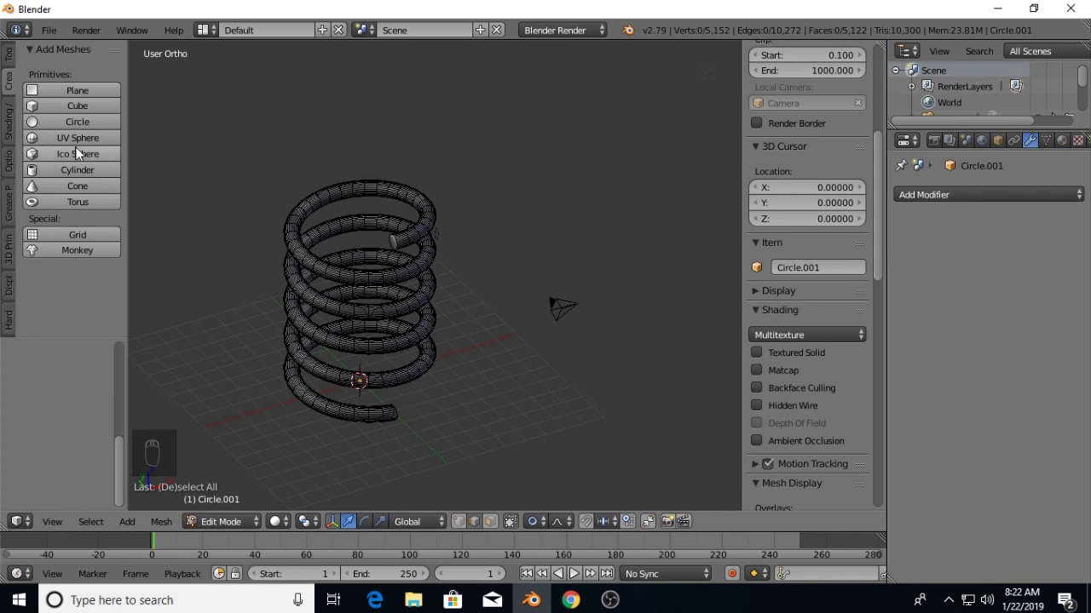
Add a cube, enlarge it and move it down along Z beneath the spring, viewed from the front.
key(Tab)
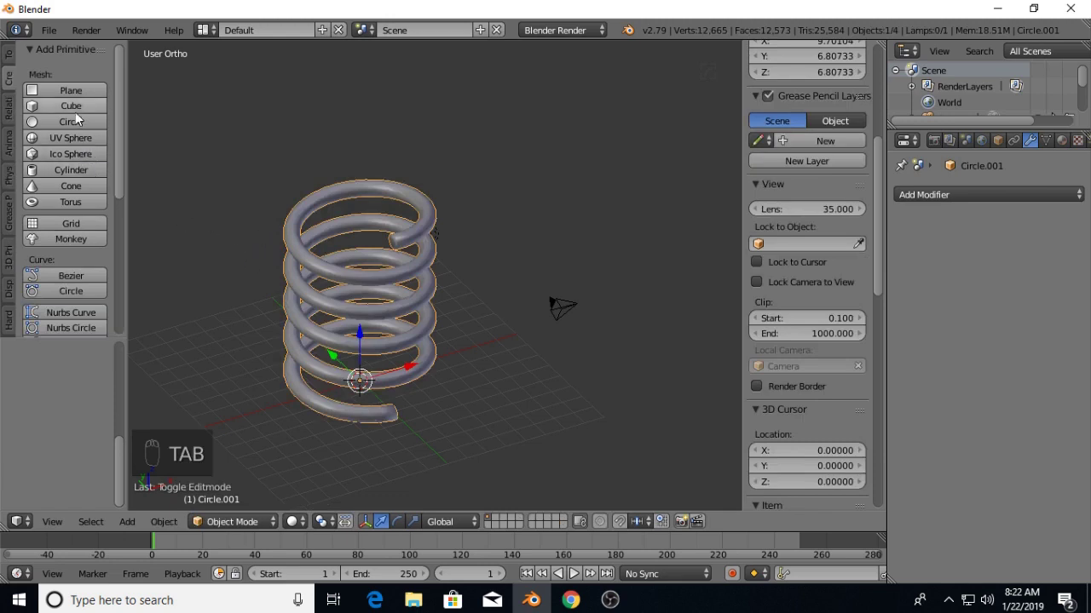
drag(79, 119, 330, 207)
drag(370, 206, 349, 210)
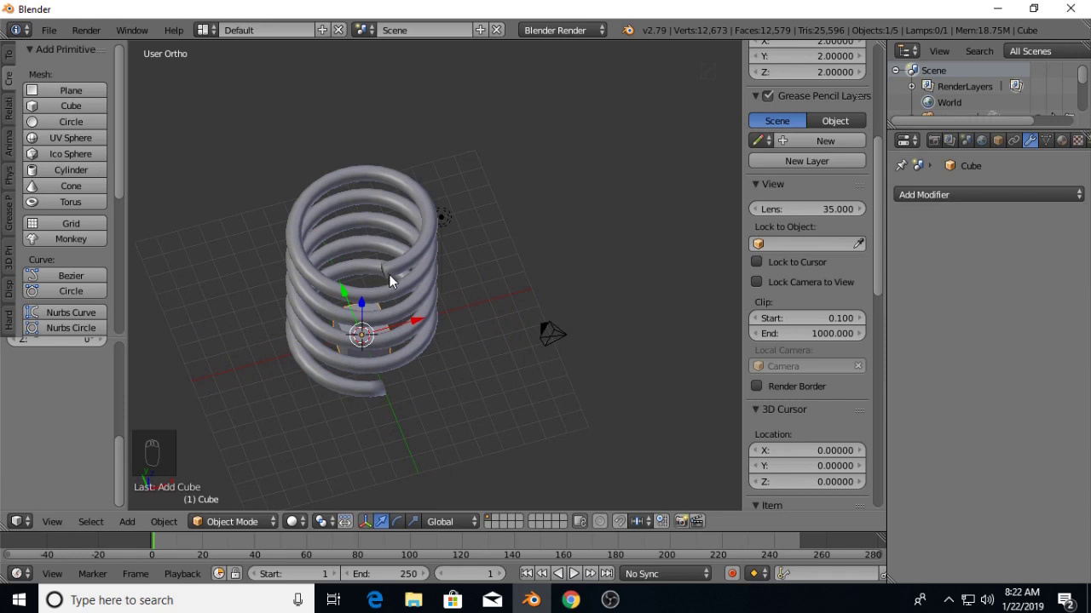
key(s)
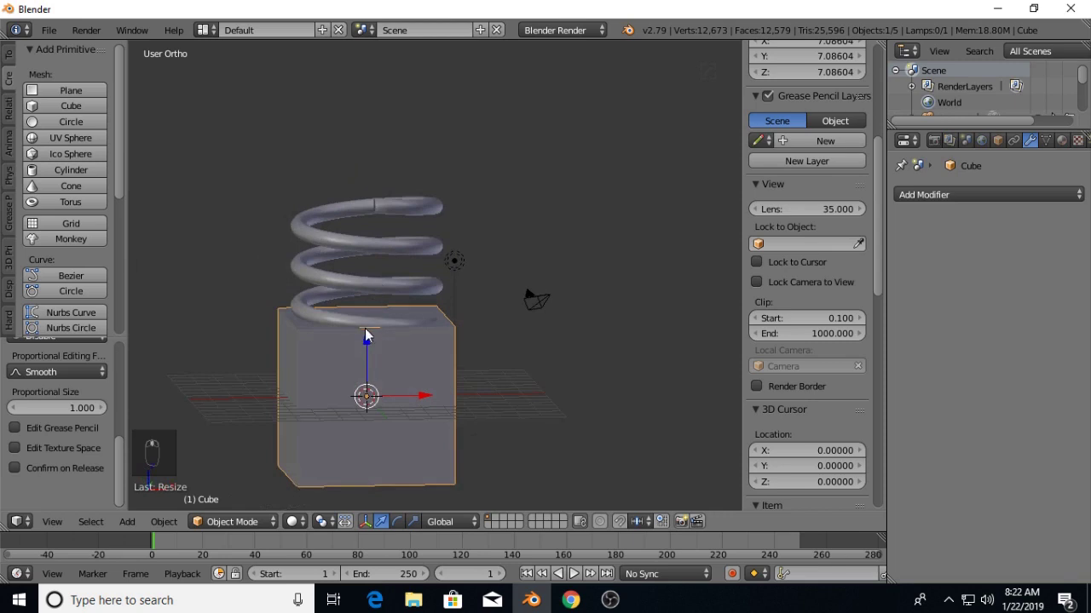
drag(374, 355, 372, 428)
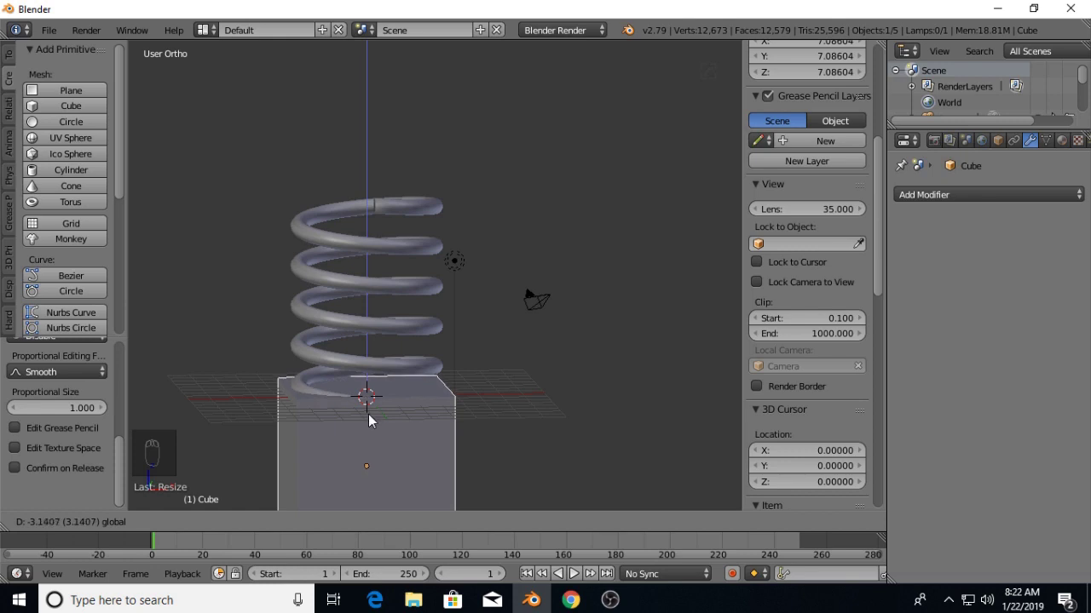
middle_click(452, 385)
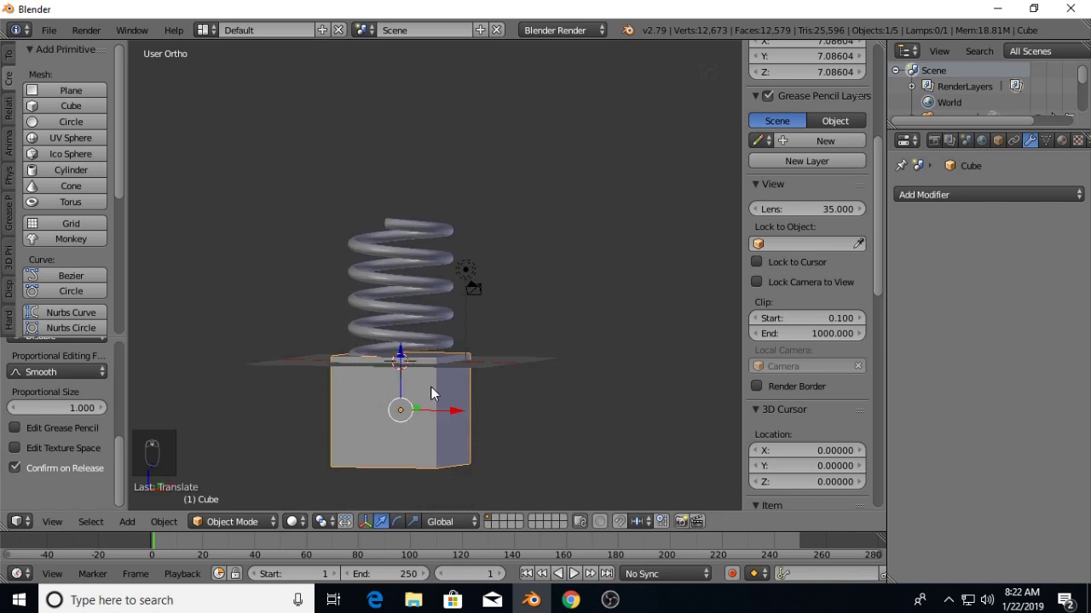
drag(465, 374, 467, 348)
key(KP_1)
In wireframe, position the cube on the bottom end and duplicate a second cube over the top end.
middle_click(455, 369)
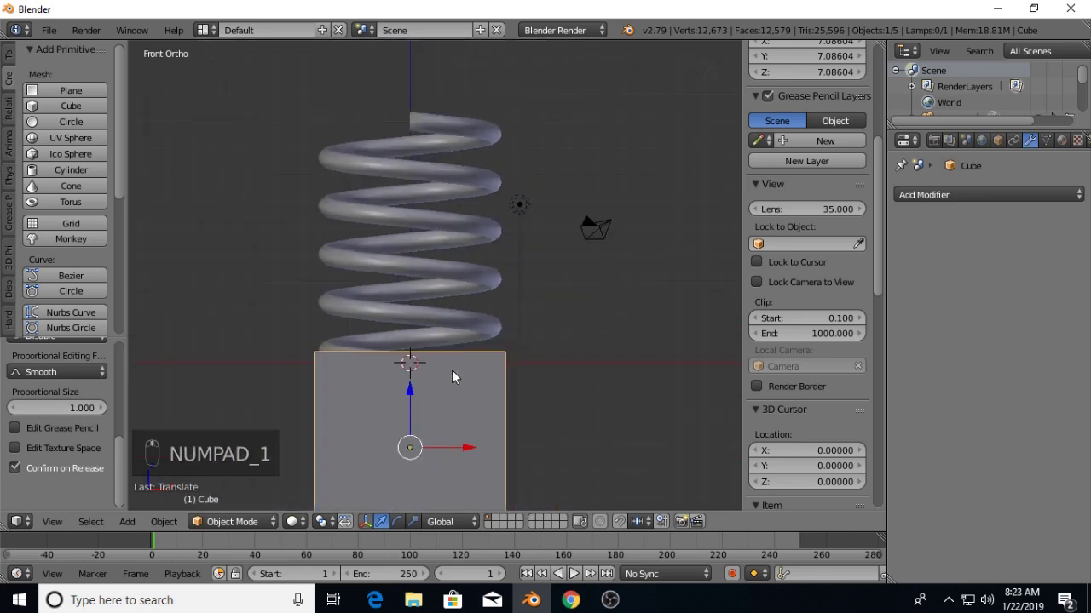
key(z)
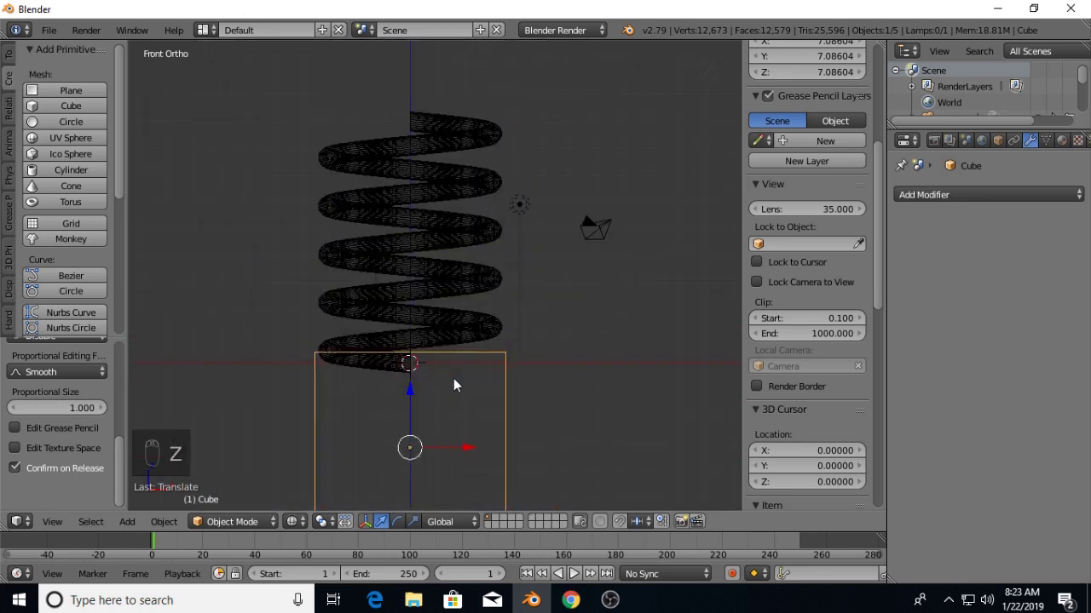
key(g)
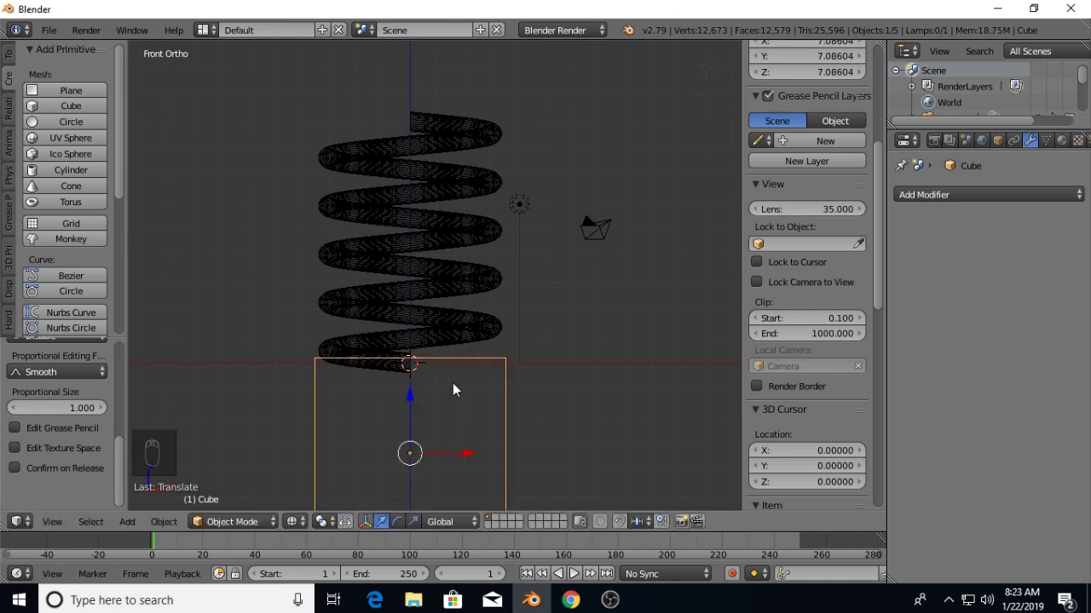
drag(497, 355, 459, 315)
key(shift+d)
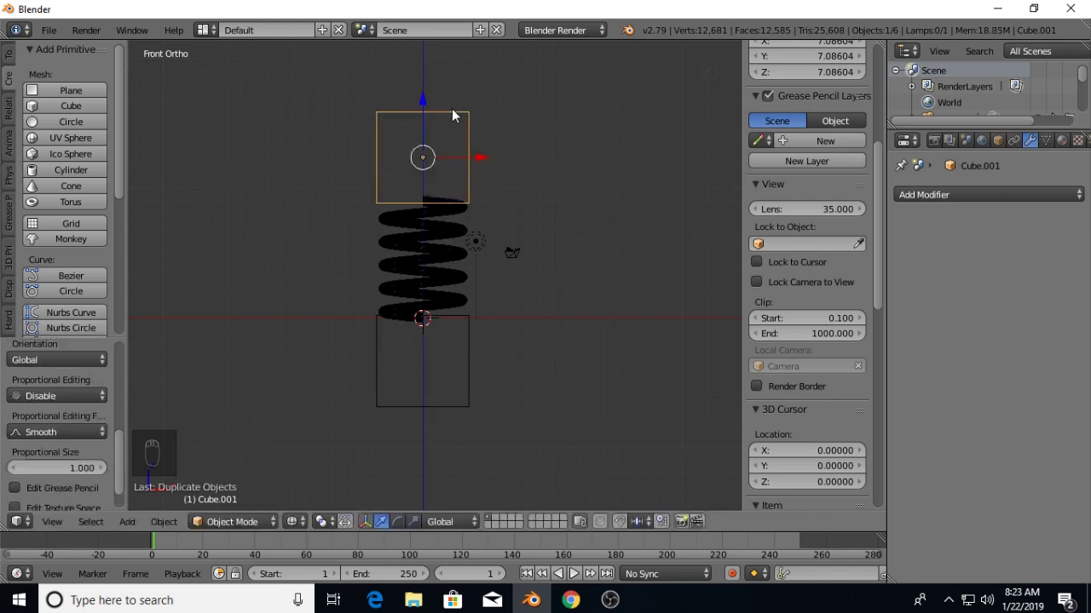
drag(480, 347, 518, 359)
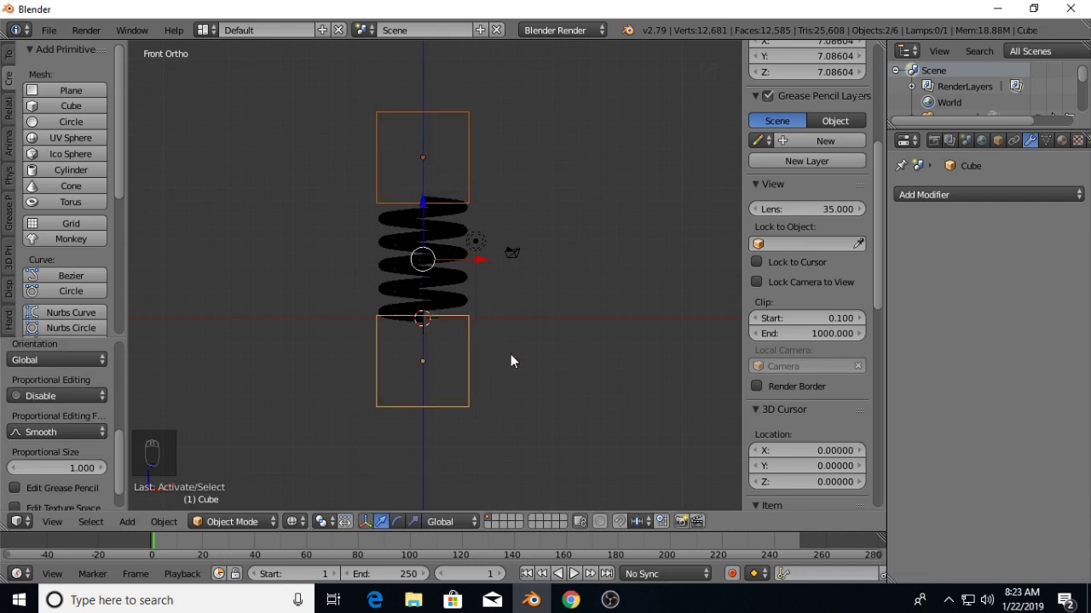
key(ctrl+j)
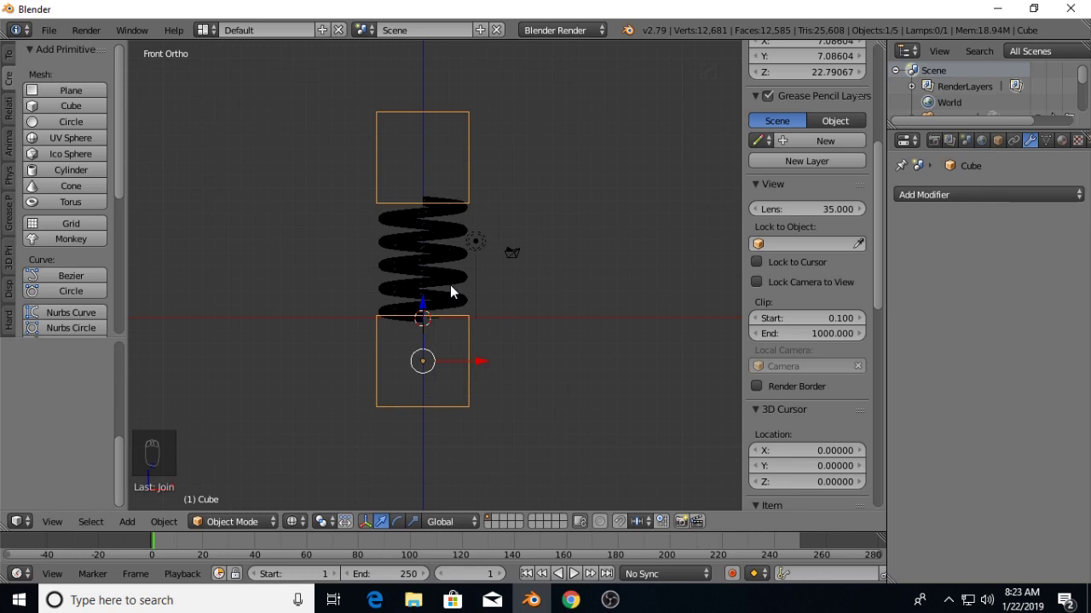
drag(456, 283, 29, 196)
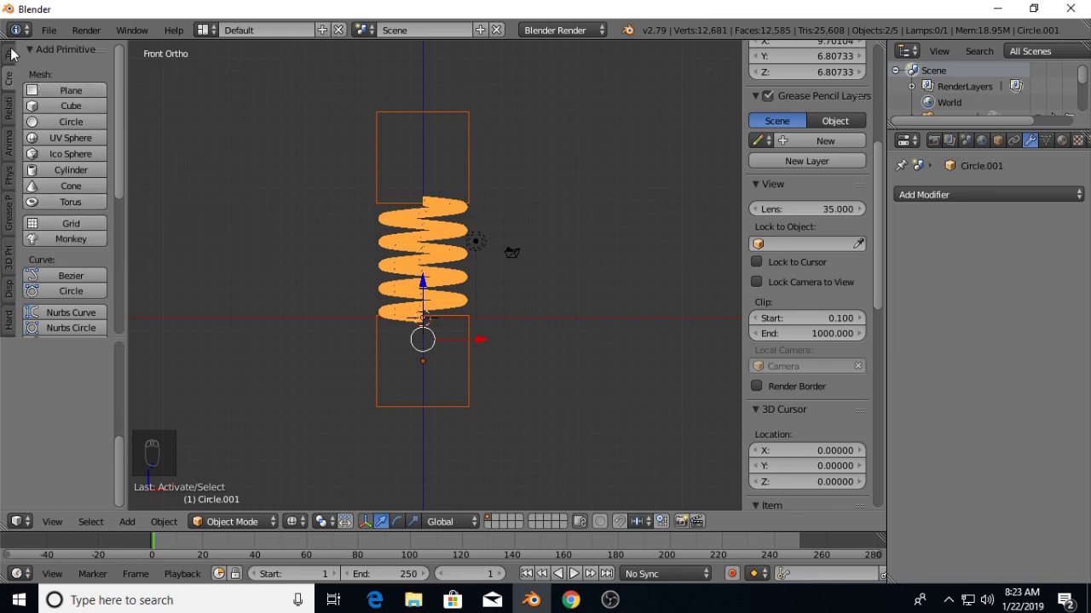
Subtract both boxes from the spring with Bool Tools Difference, leaving flat top and bottom ends.
drag(20, 54, 74, 191)
drag(73, 191, 73, 192)
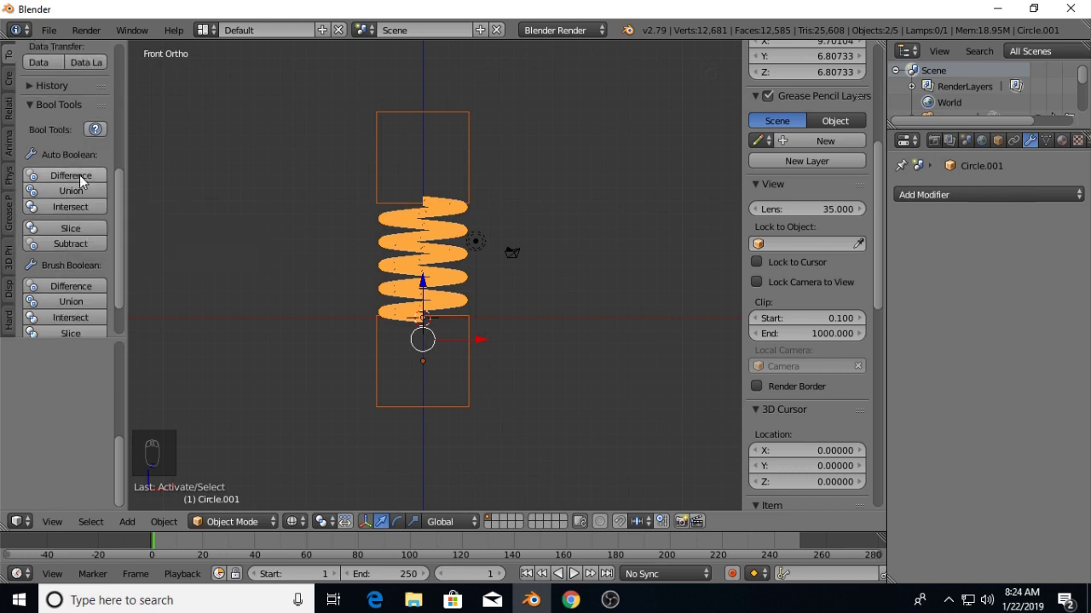
drag(84, 177, 481, 278)
key(z)
drag(510, 275, 465, 342)
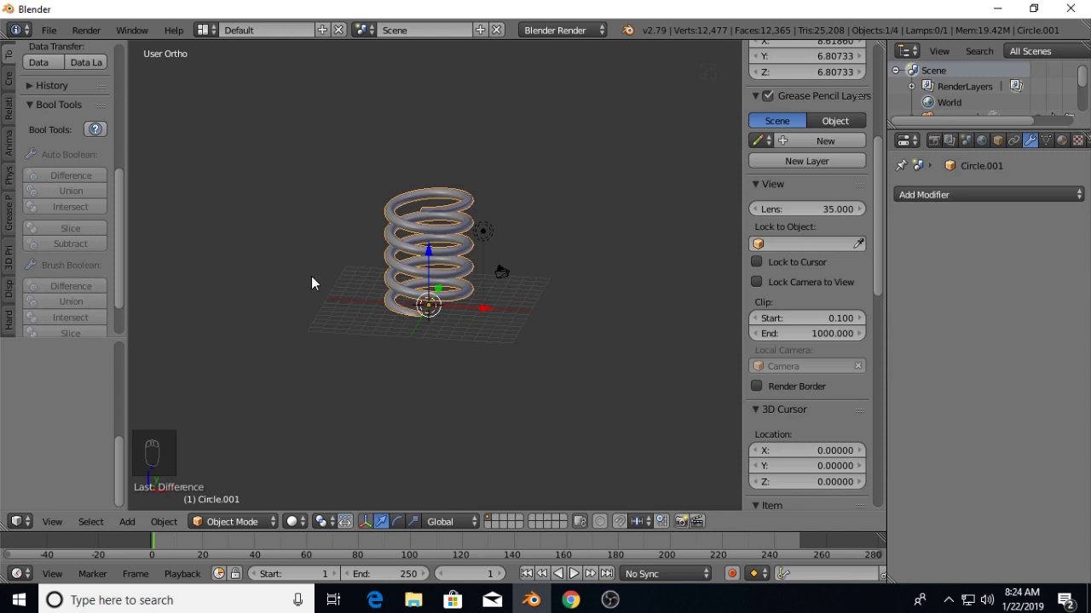
From top view add a torus at the spring base and scale it about threefold to the coil width.
key(KP_7)
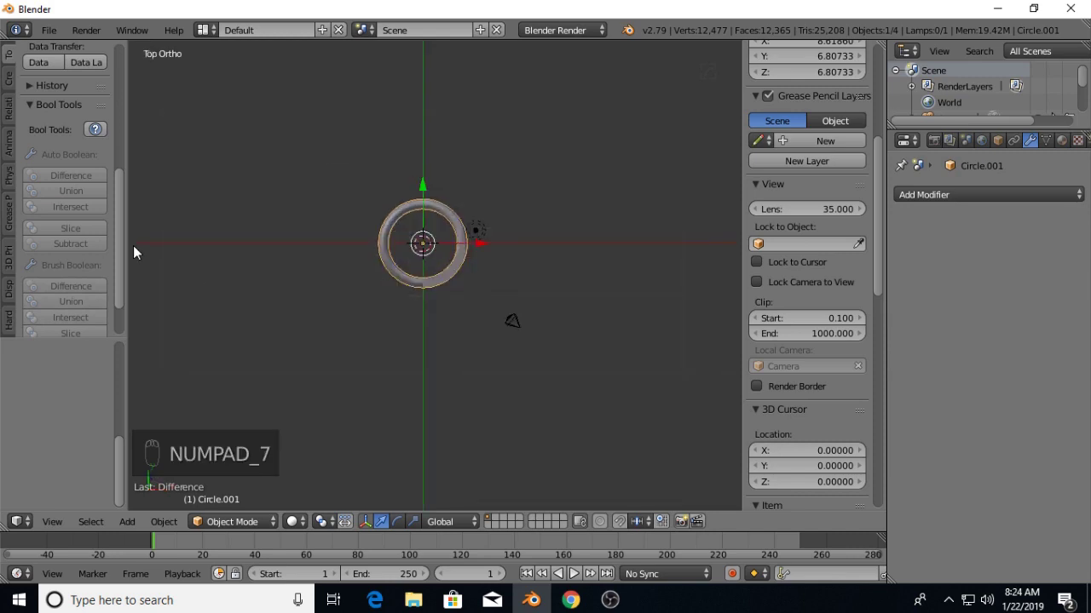
drag(21, 86, 87, 211)
drag(88, 208, 428, 239)
key(s)
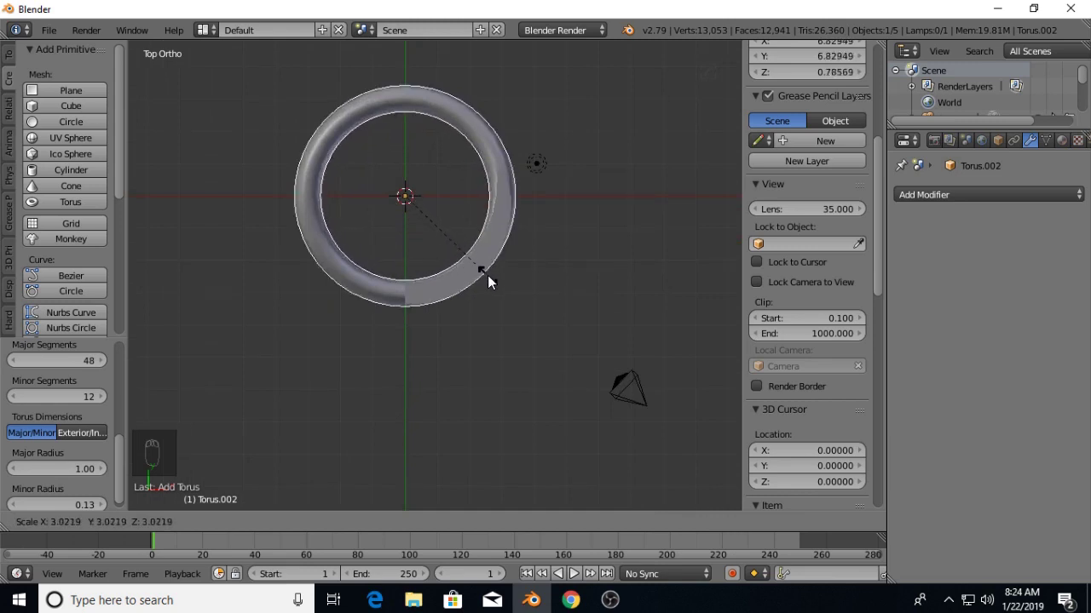
drag(498, 303, 484, 231)
key(KP_1)
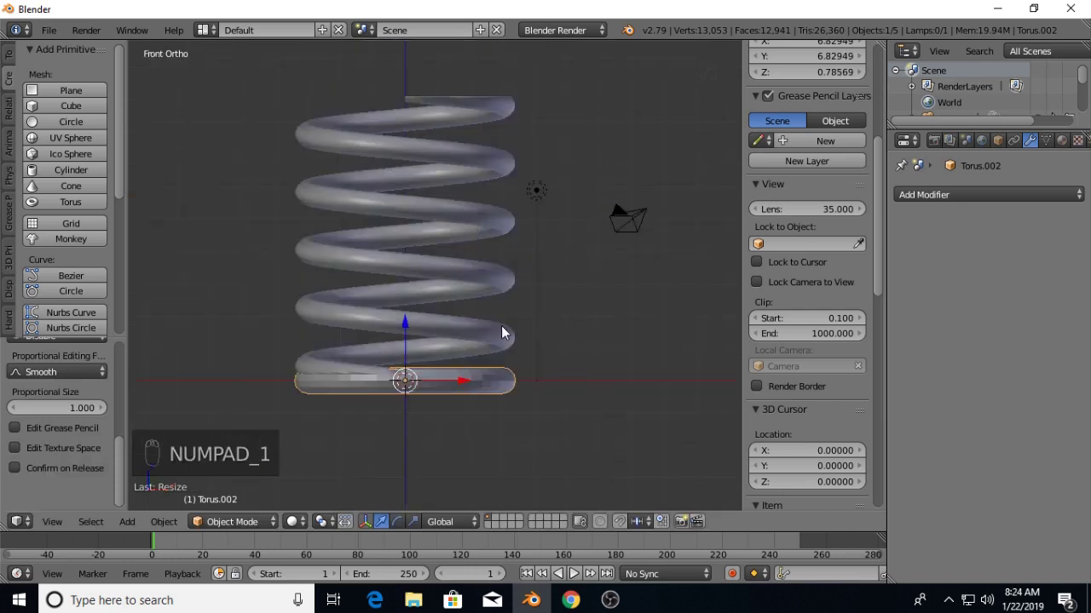
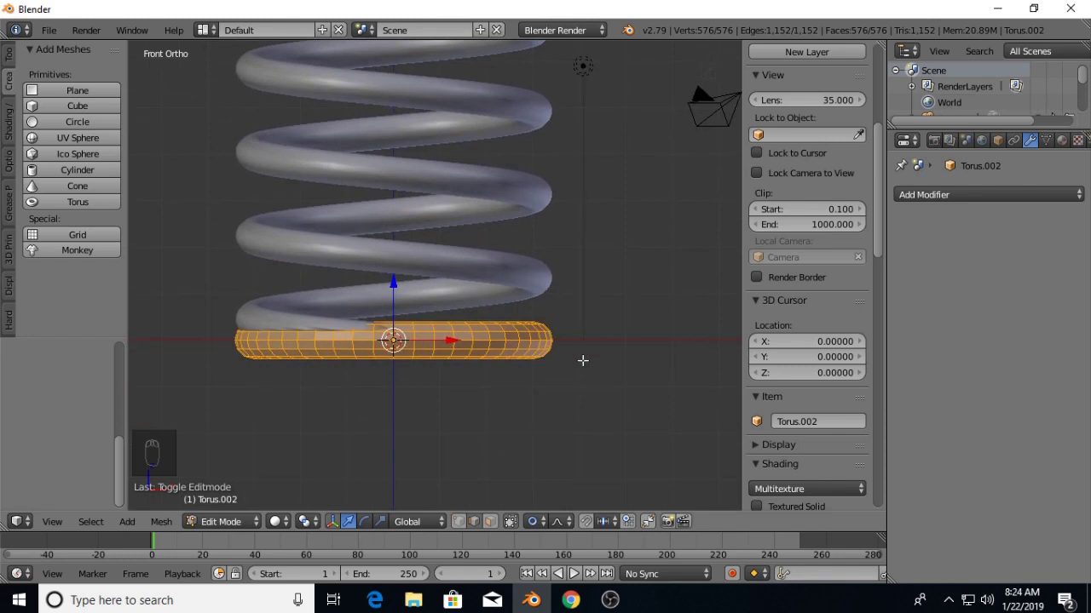
In wireframe, box-select and delete the torus's upper vertices, leaving a half-ring under the spring.
key(z)
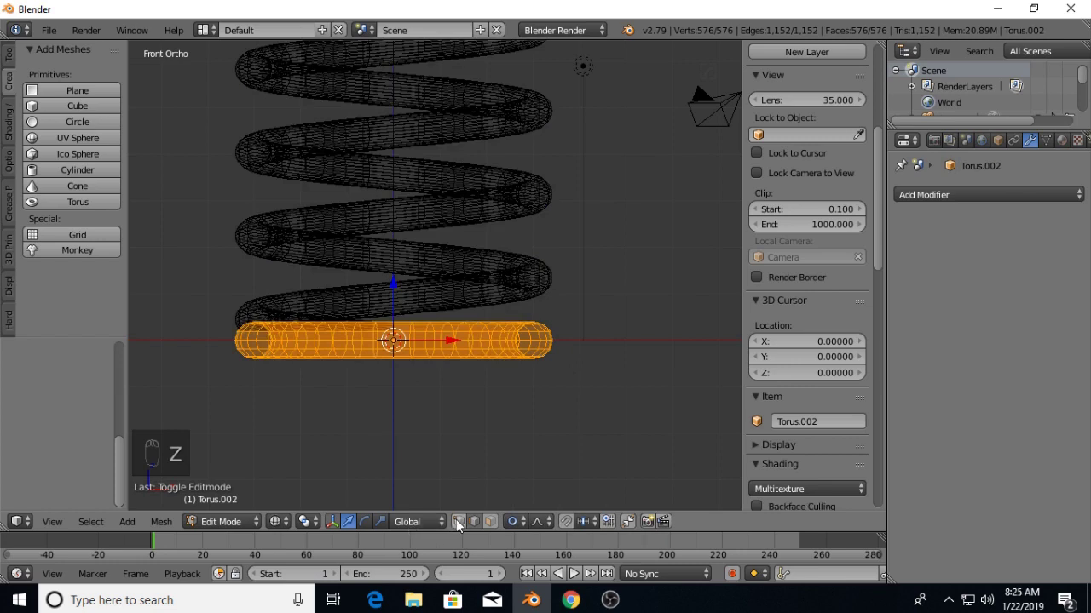
key(a)
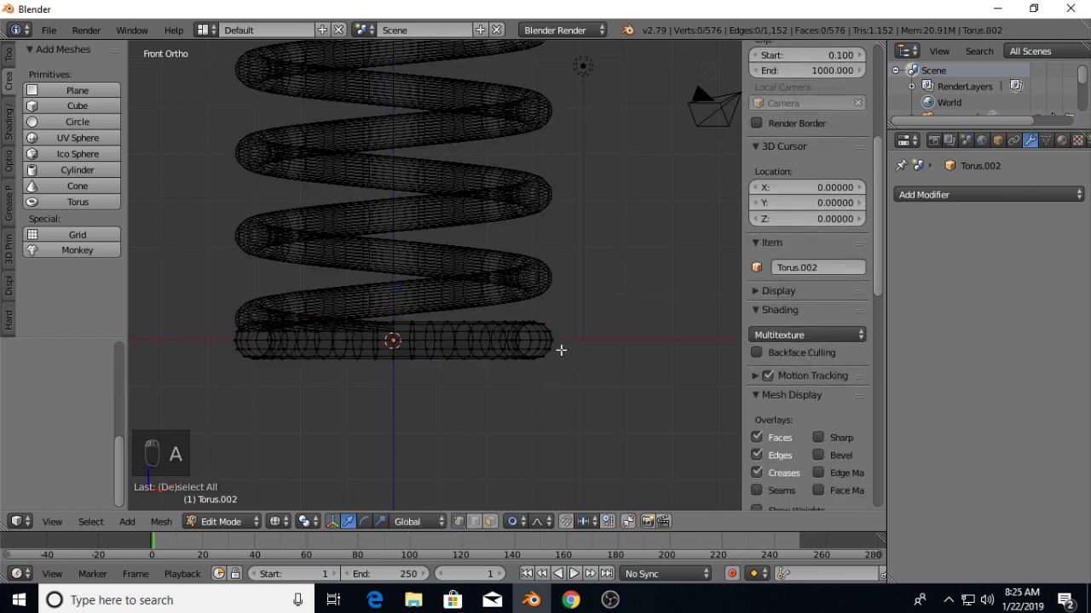
key(b)
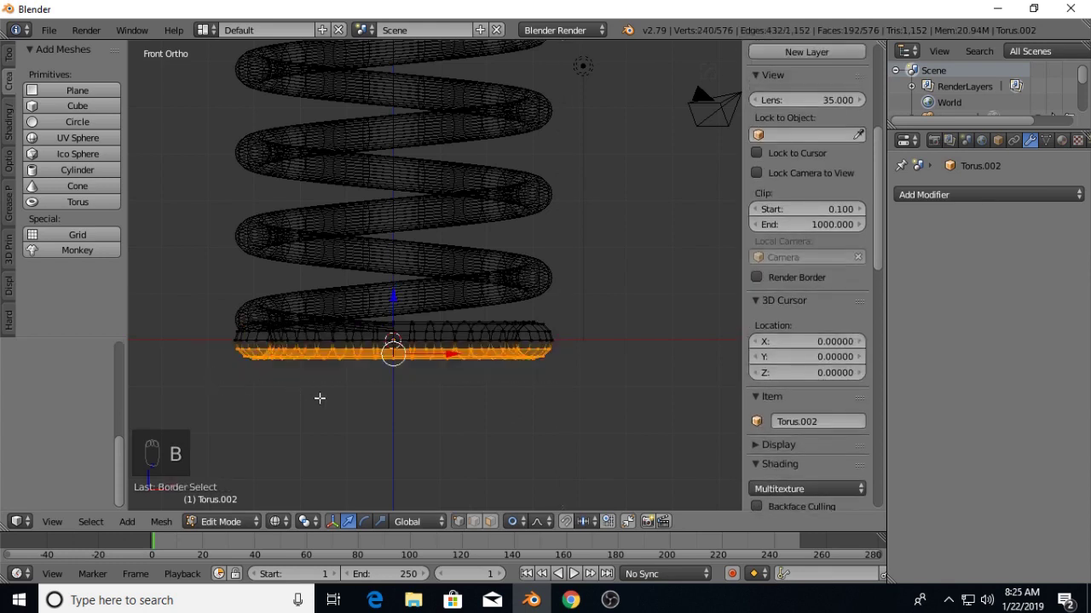
key(Delete)
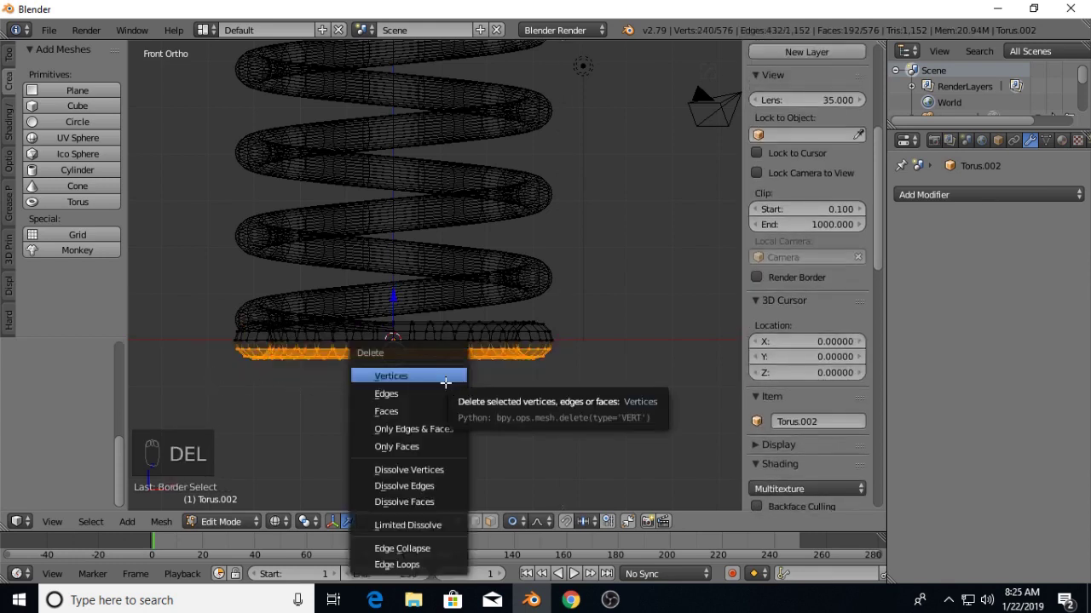
key(z)
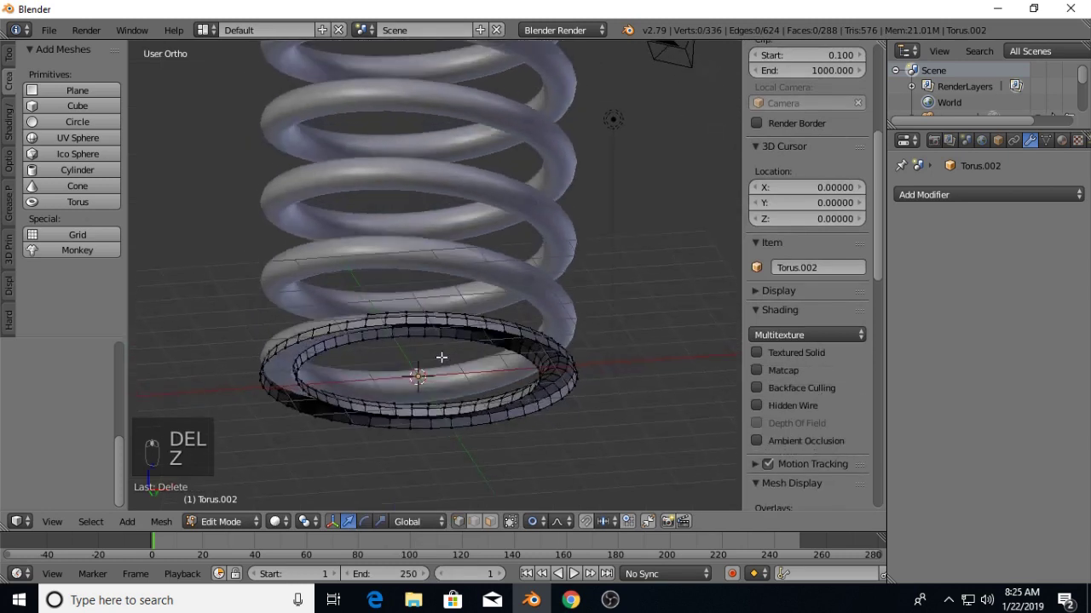
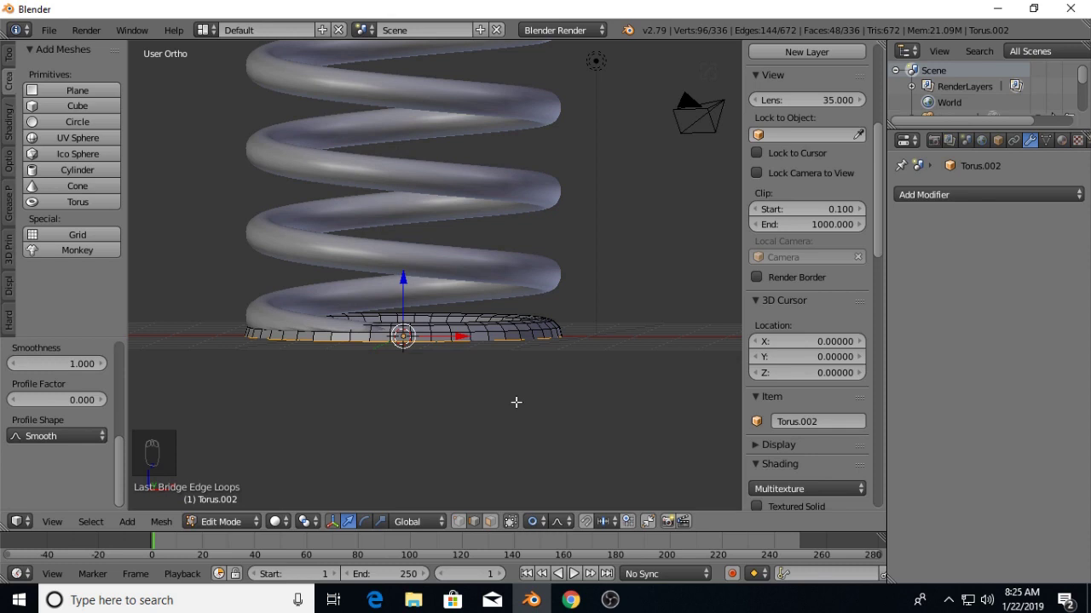
Duplicate the half-torus ring, flip it upside down and raise it onto the spring's top coil.
key(a)
key(Tab)
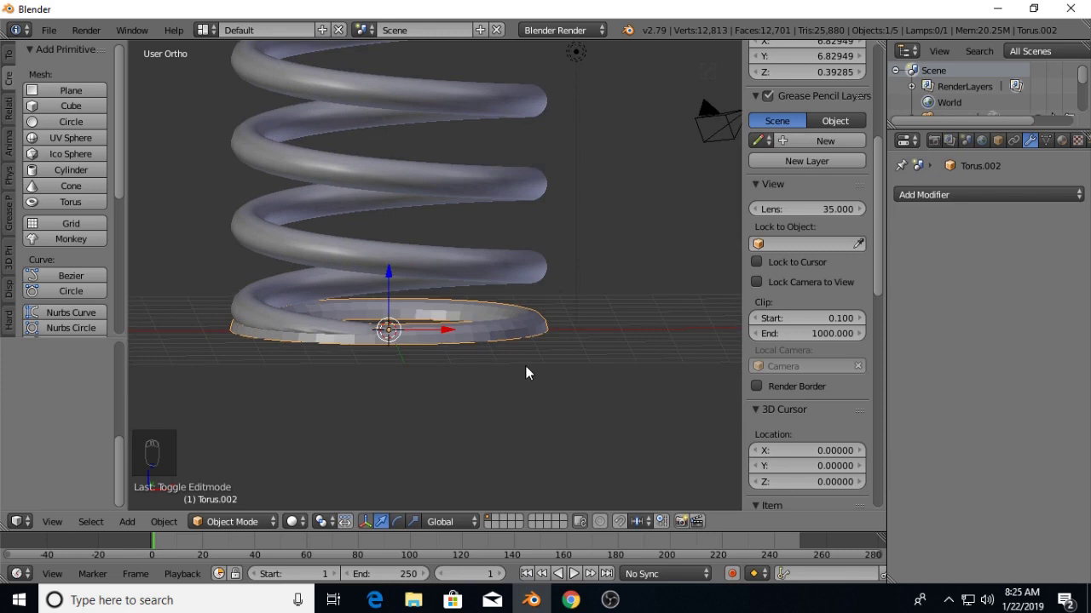
key(shift+d)
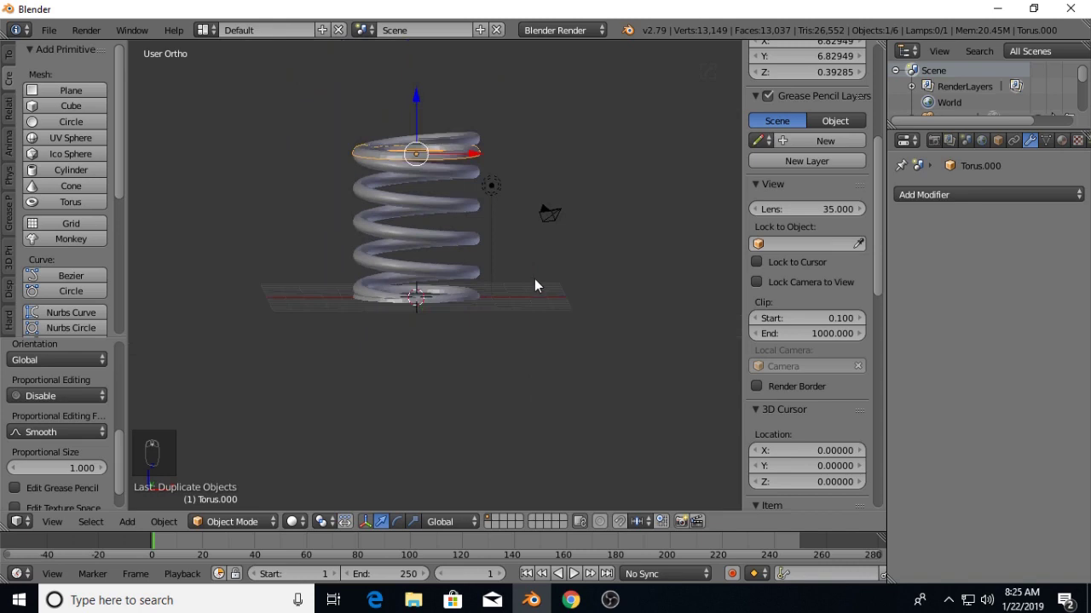
key(KP_1)
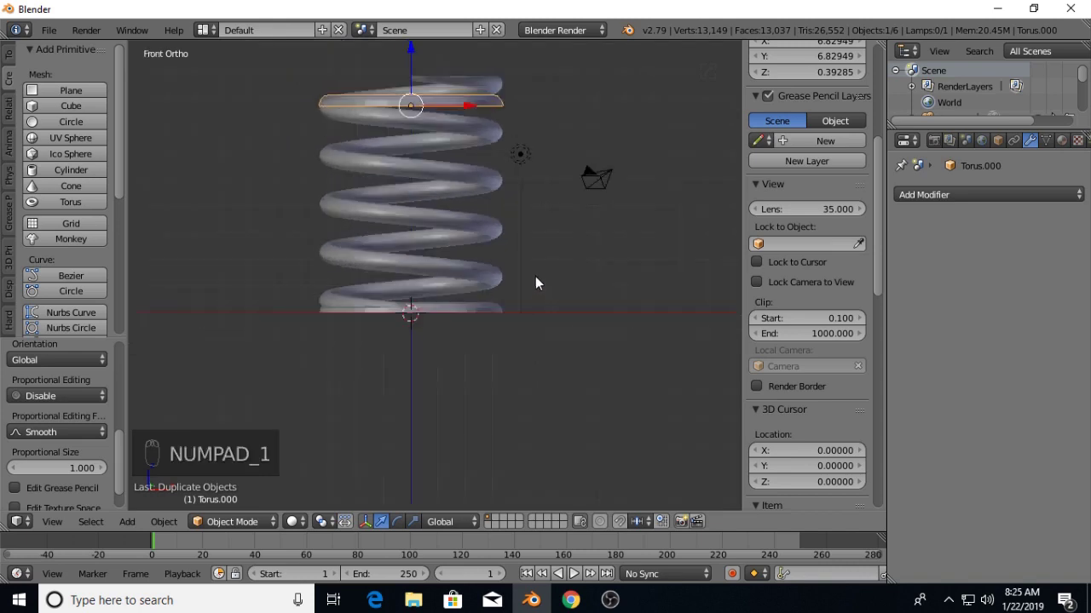
key(r)
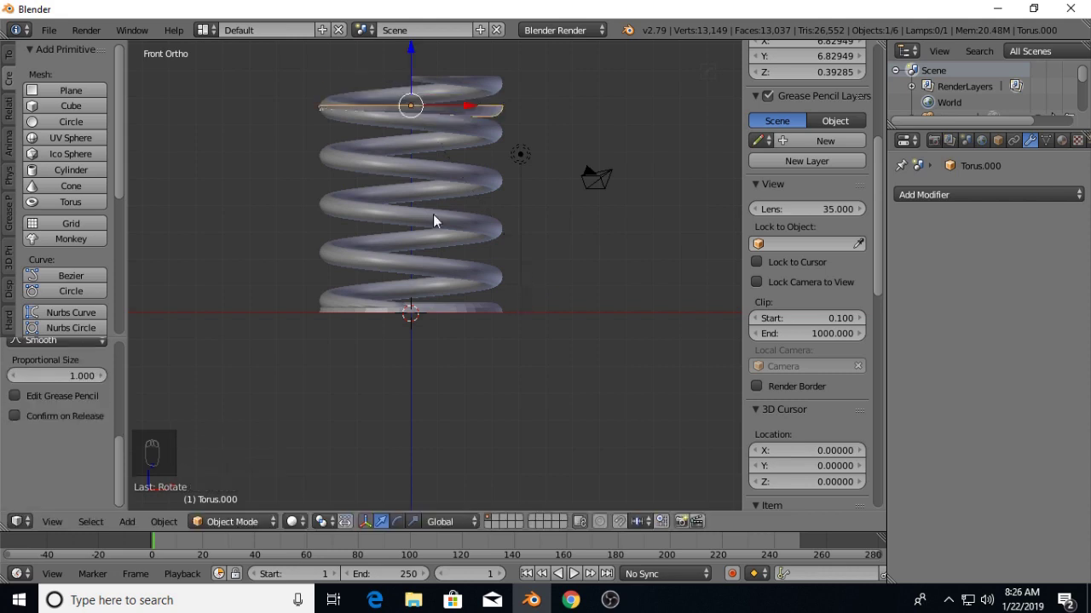
drag(442, 269, 387, 128)
drag(386, 127, 399, 84)
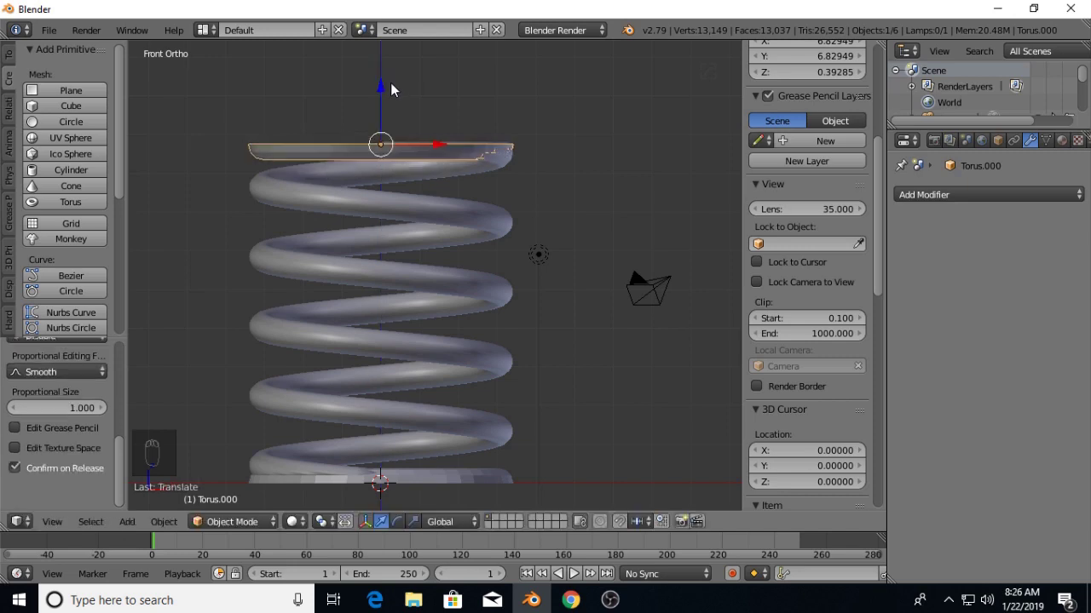
Check the top ring's fit in wireframe close-up, then return to solid shading at an angle.
key(z)
middle_click(431, 121)
drag(425, 139, 417, 299)
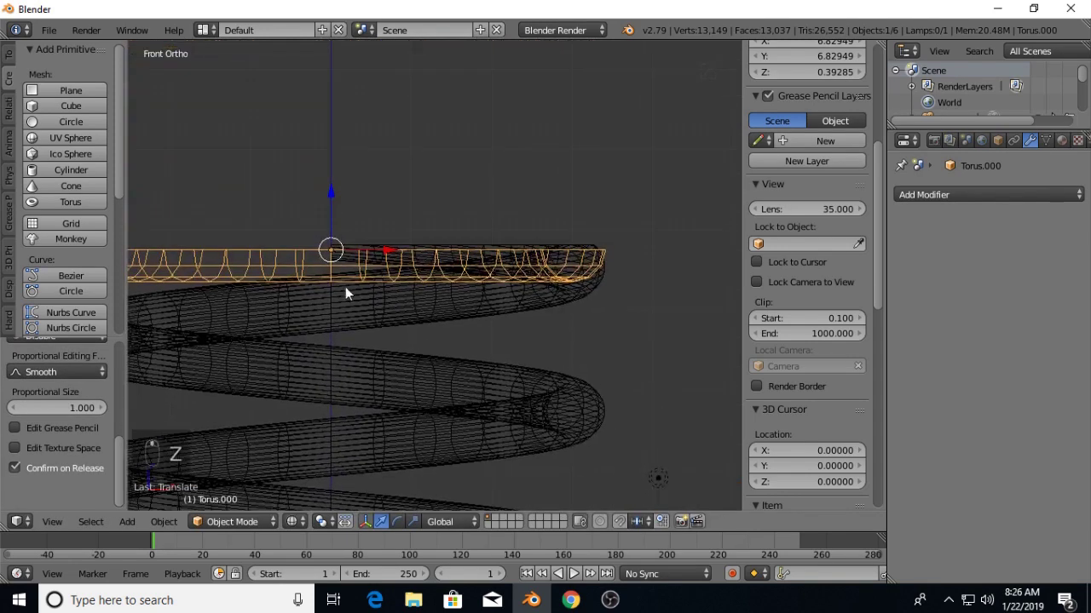
click(332, 190)
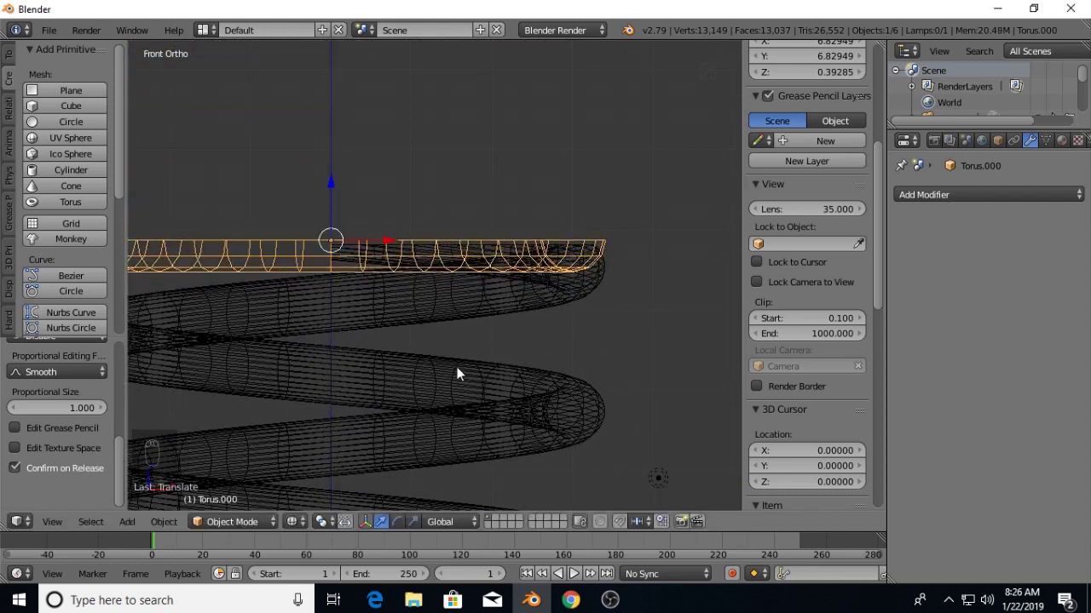
middle_click(474, 392)
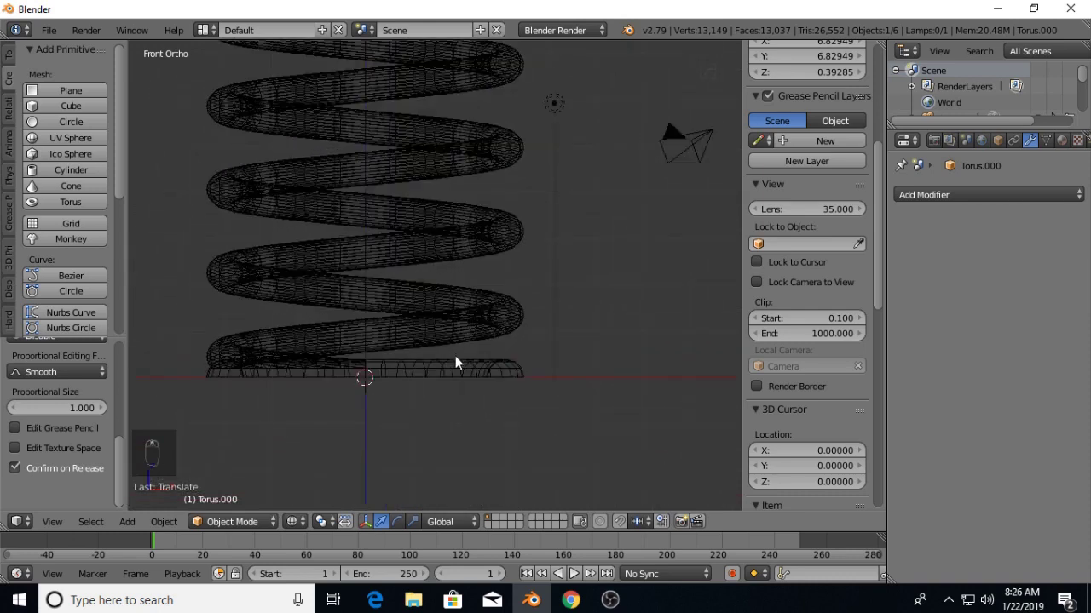
key(a)
key(z)
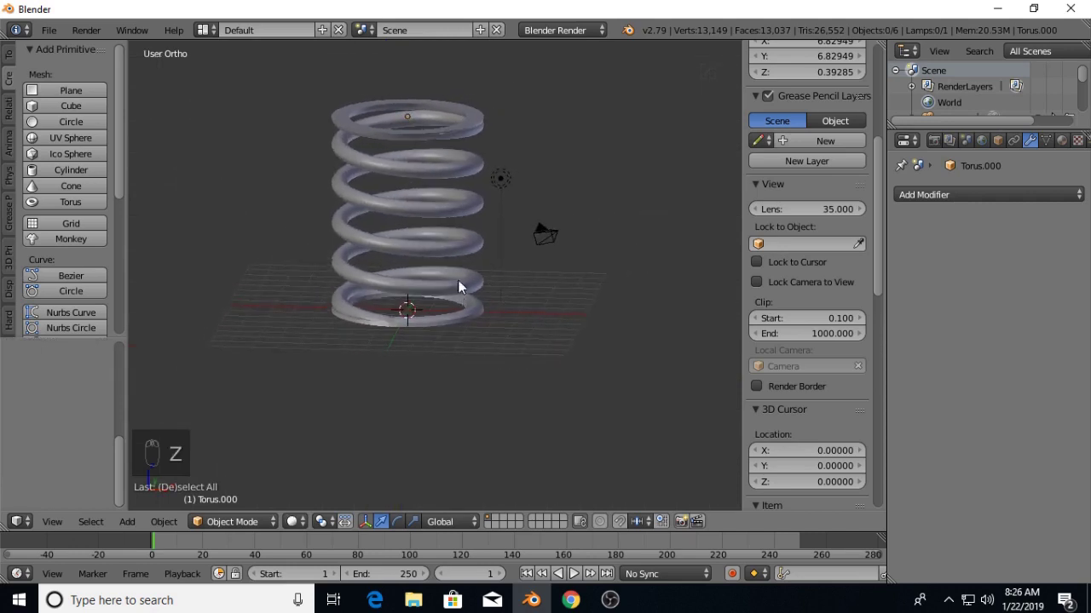
Join both half-torus rings, select them with the spring and unite them via Bool Tools Union.
drag(480, 119, 358, 326)
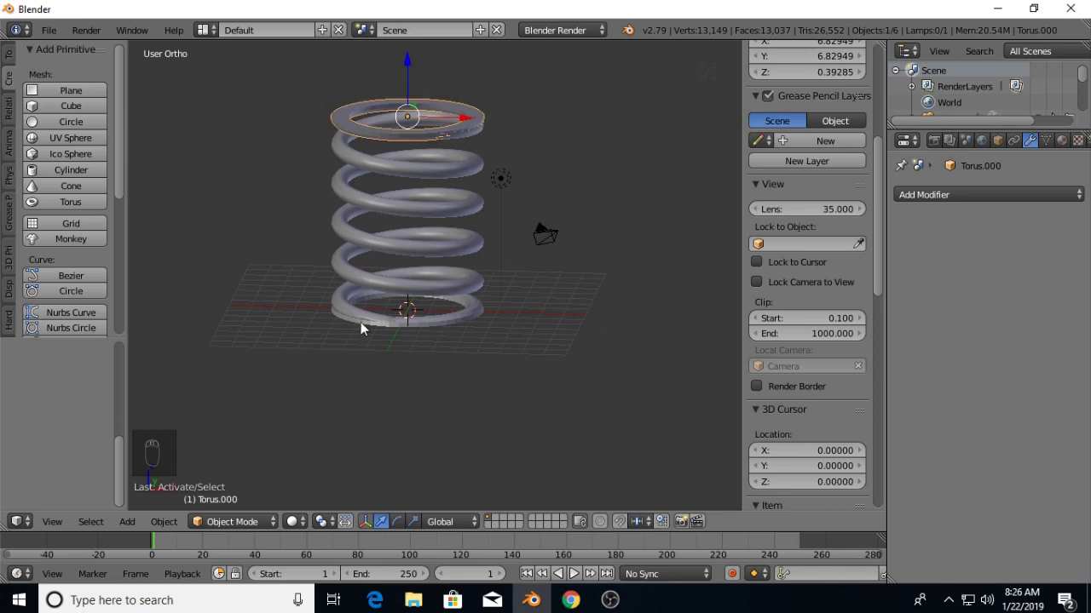
drag(364, 322, 442, 379)
key(ctrl+j)
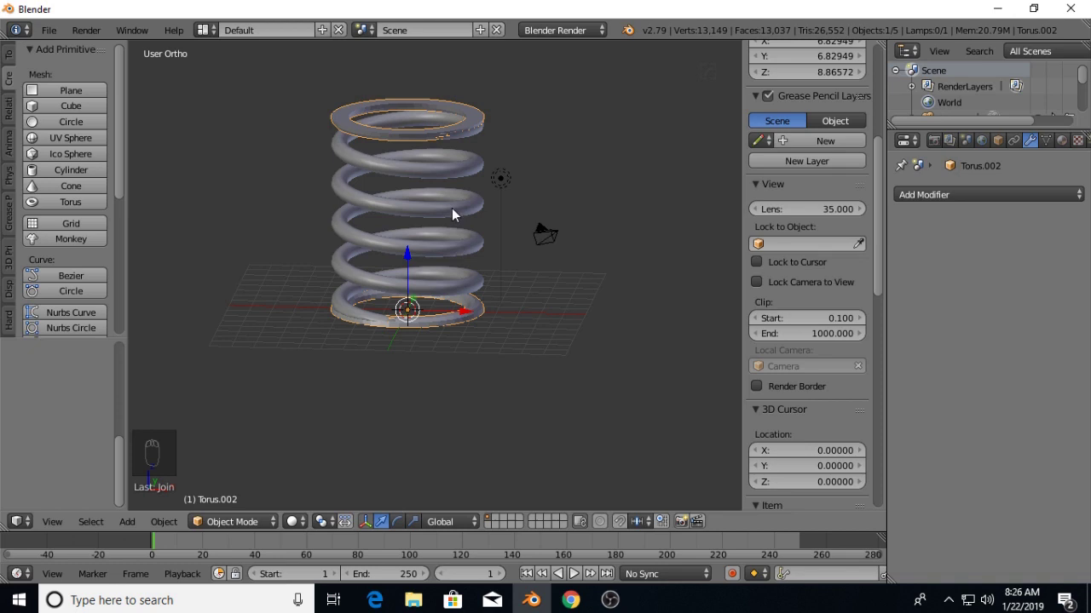
drag(456, 210, 61, 257)
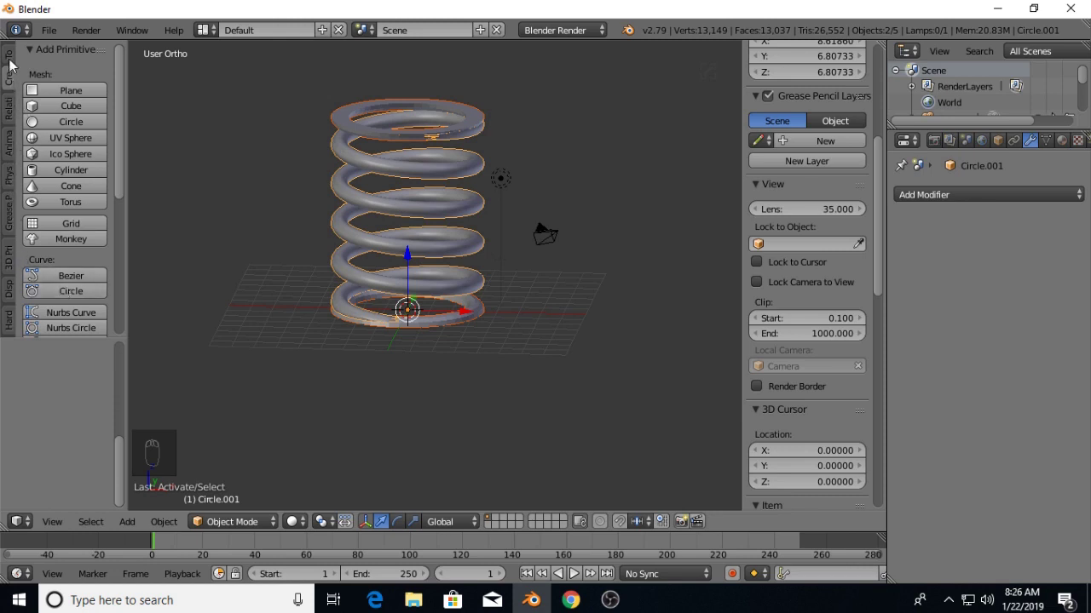
drag(19, 64, 75, 240)
drag(75, 240, 76, 226)
drag(76, 226, 474, 302)
drag(470, 304, 421, 306)
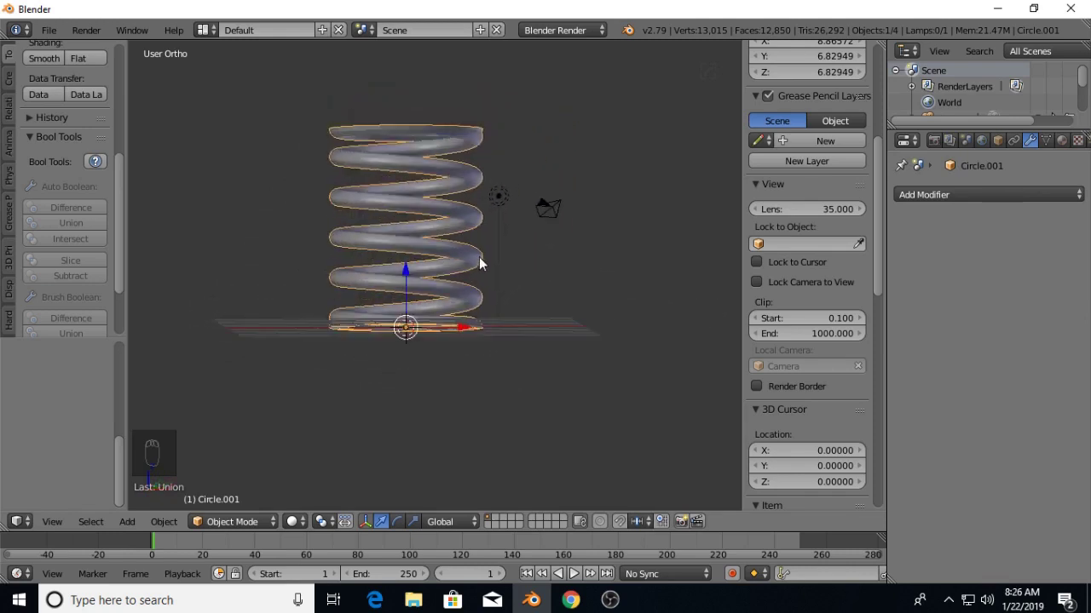
drag(440, 283, 453, 323)
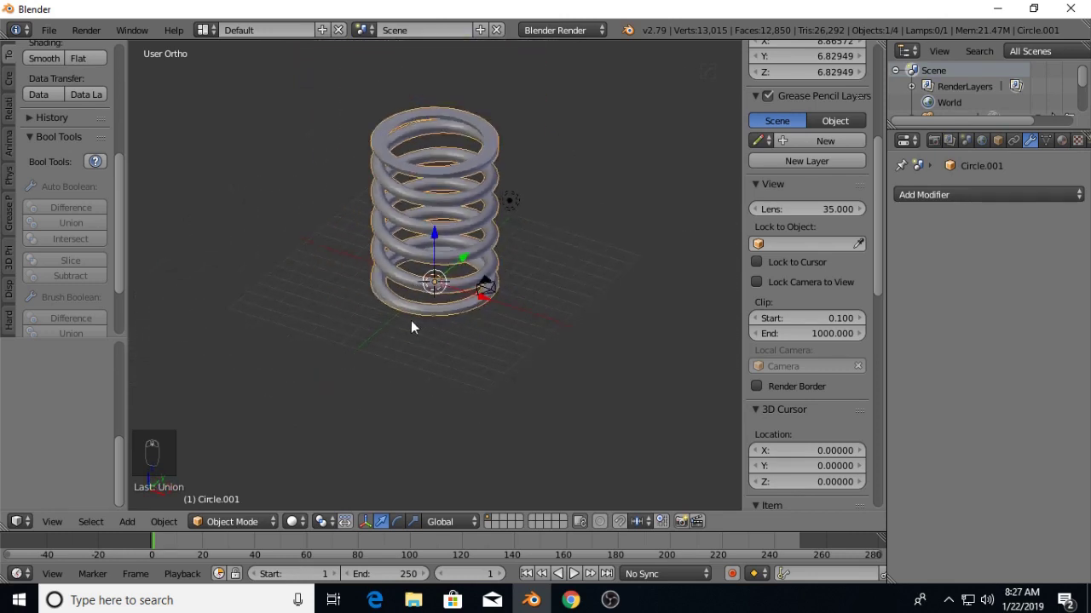
drag(474, 160, 597, 225)
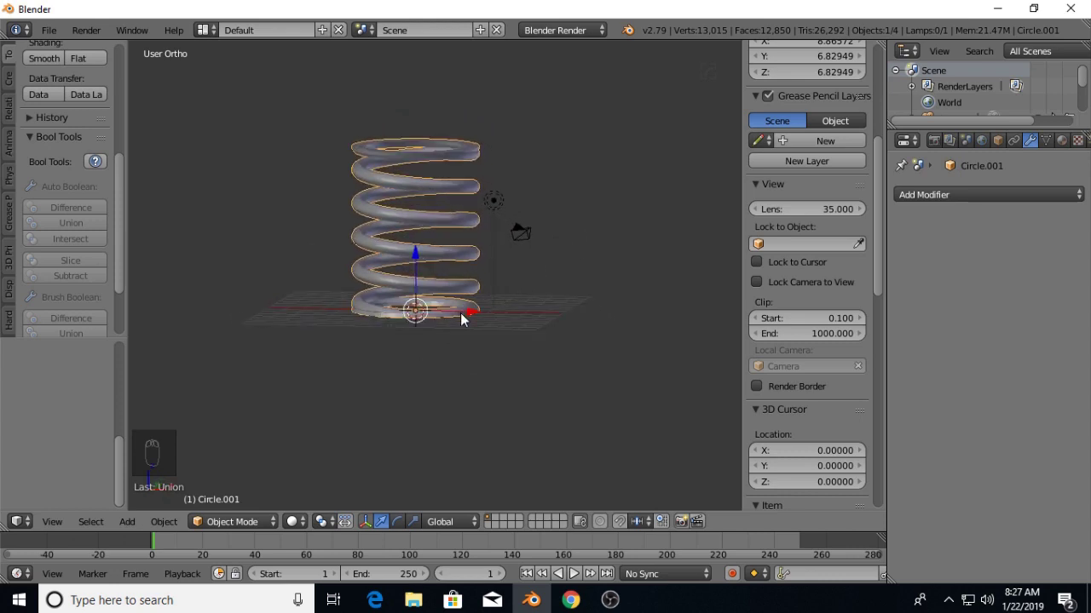
drag(542, 284, 436, 370)
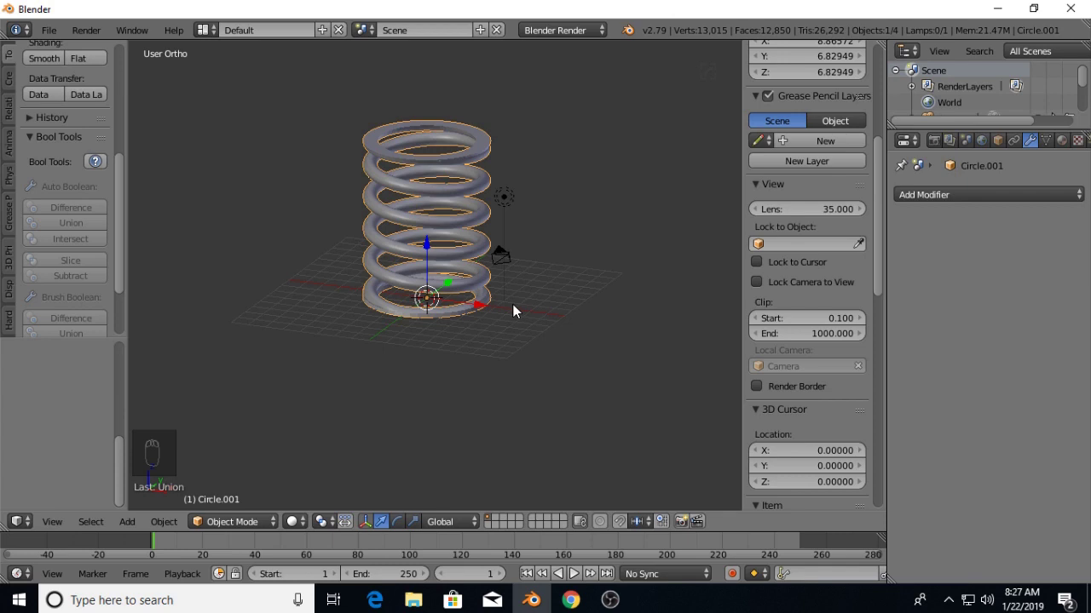
drag(521, 293, 498, 315)
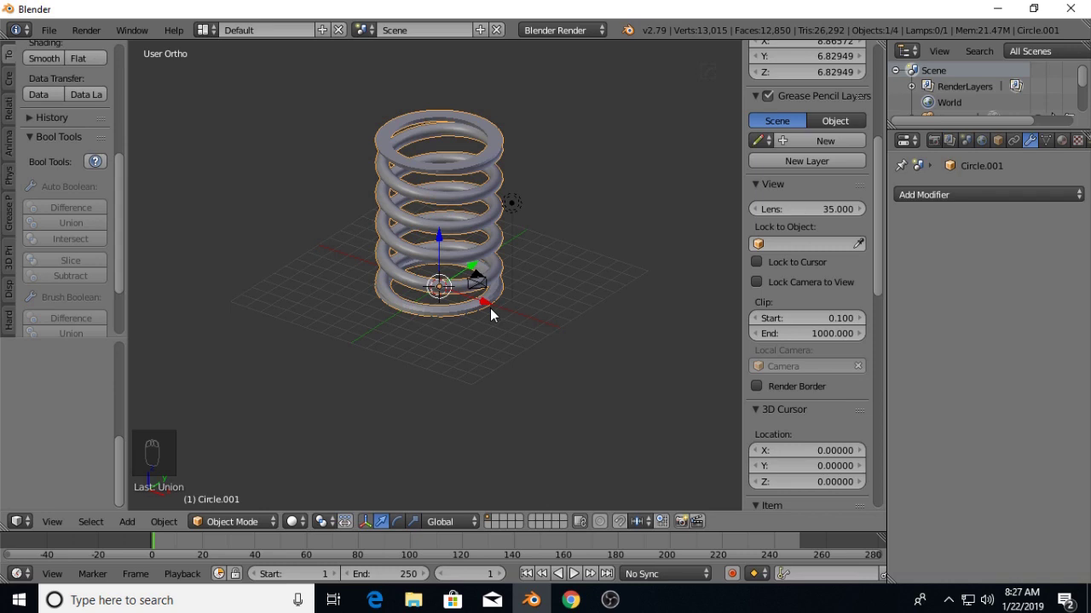